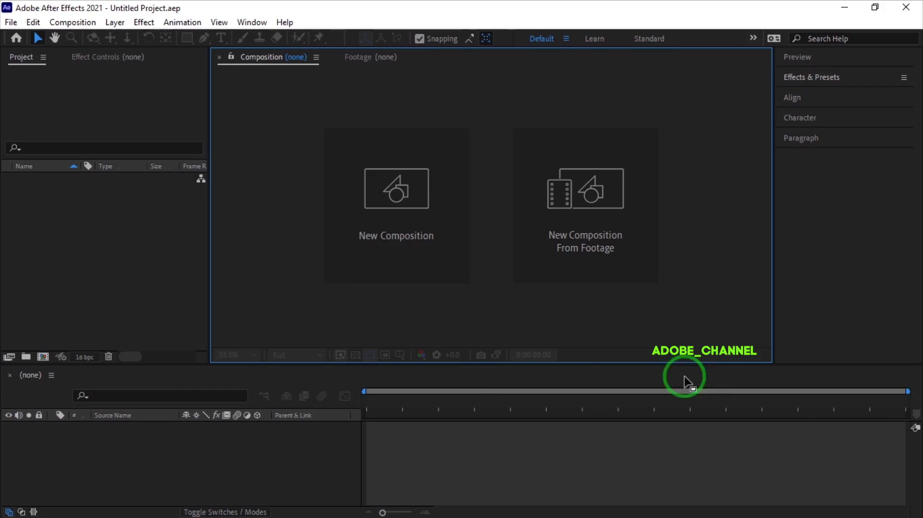
# Step: Create a new HDTV 1080 25 composition named main with a black background
pyautogui.click(399, 258)
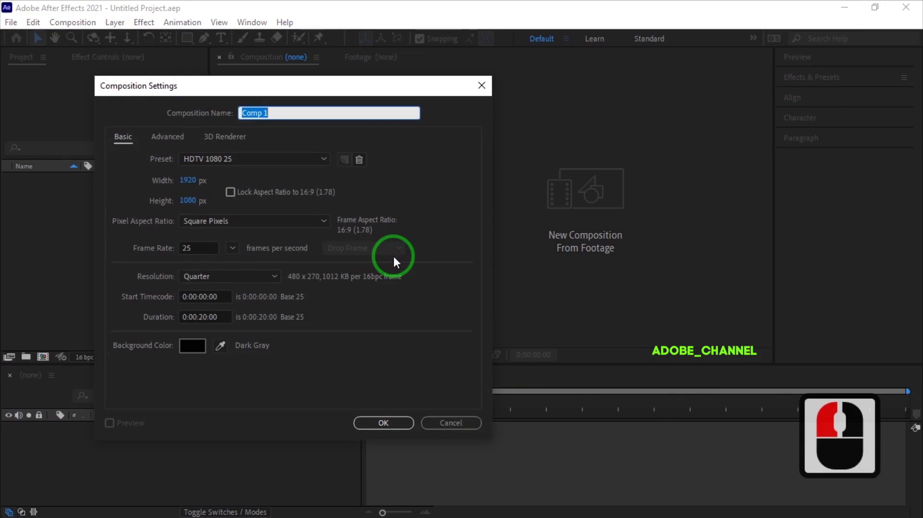
pyautogui.write('main')
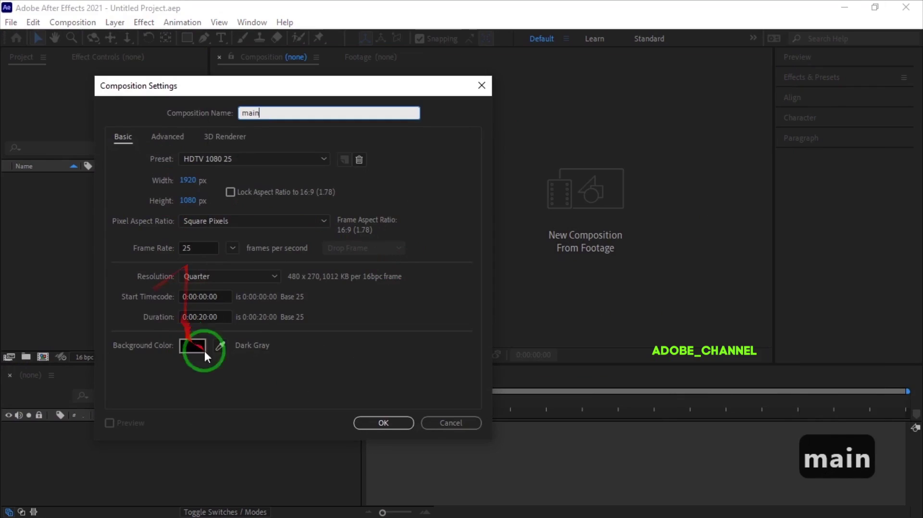
pyautogui.click(390, 435)
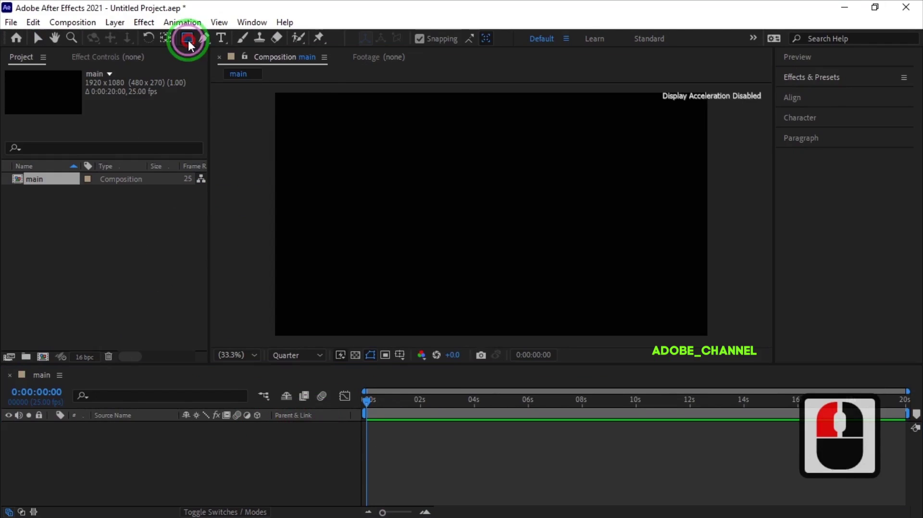
# Step: Draw an ellipse shape with a white fill and no stroke
pyautogui.click(201, 53)
pyautogui.click(245, 69)
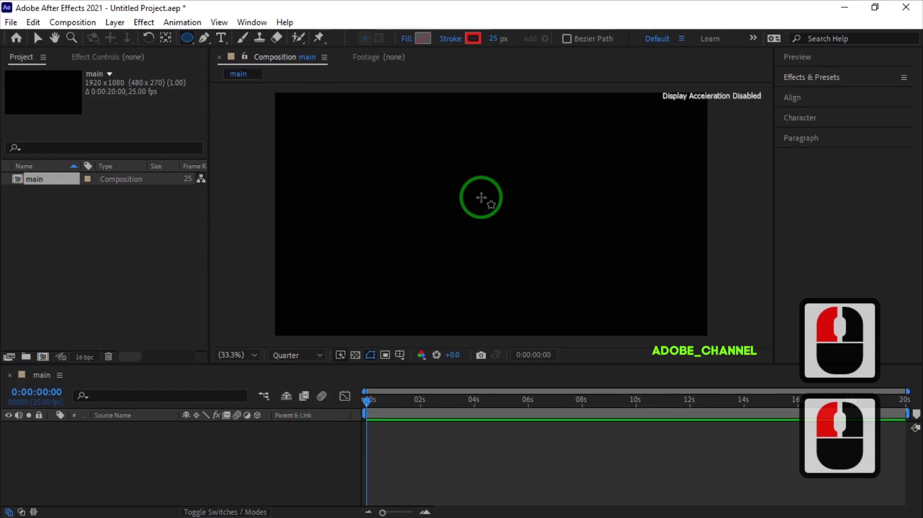
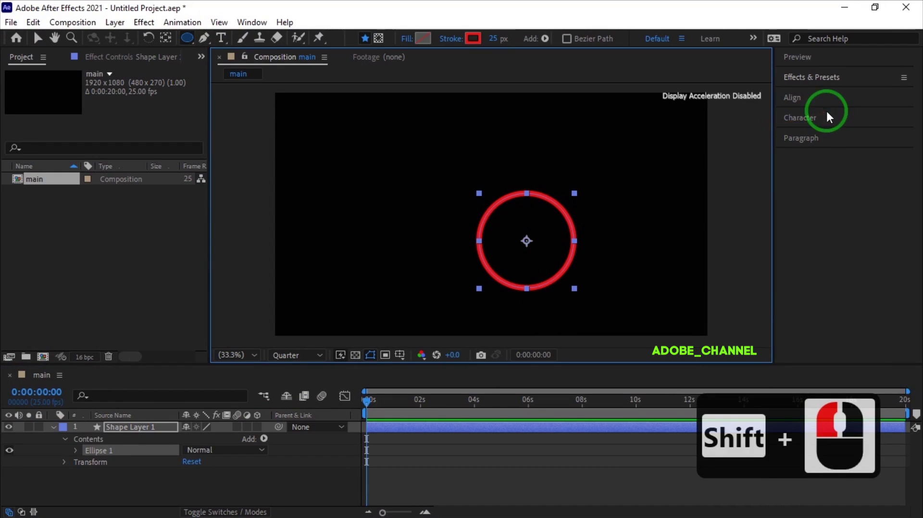
pyautogui.click(834, 106)
pyautogui.doubleClick(885, 138)
pyautogui.click(407, 48)
pyautogui.click(408, 250)
pyautogui.click(436, 317)
pyautogui.click(458, 42)
pyautogui.click(400, 241)
pyautogui.click(439, 312)
# Step: Rename the shape layer to circle
pyautogui.click(58, 435)
pyautogui.rightClick(138, 430)
pyautogui.click(172, 404)
pyautogui.write('crle')
pyautogui.press('Return')
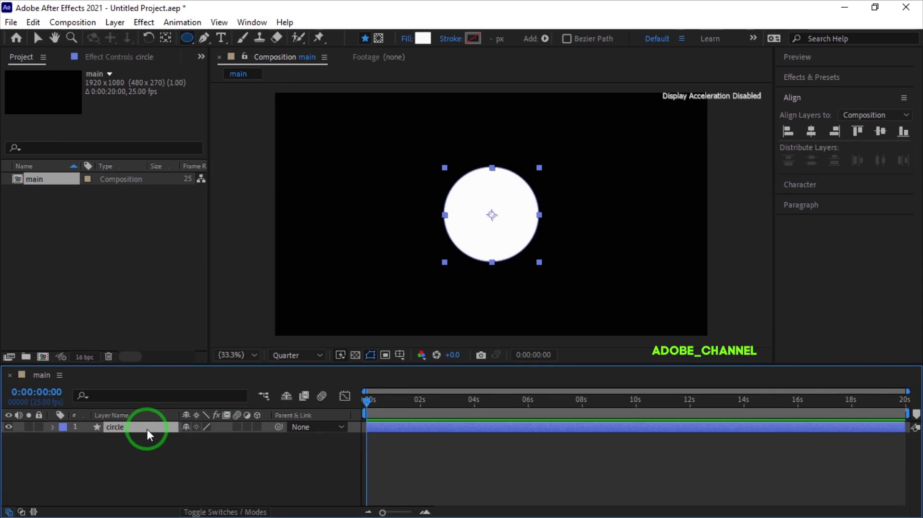
# Step: Add a new black solid layer named particle above the circle
pyautogui.rightClick(199, 463)
pyautogui.click(395, 338)
pyautogui.write('article')
pyautogui.press('Return')
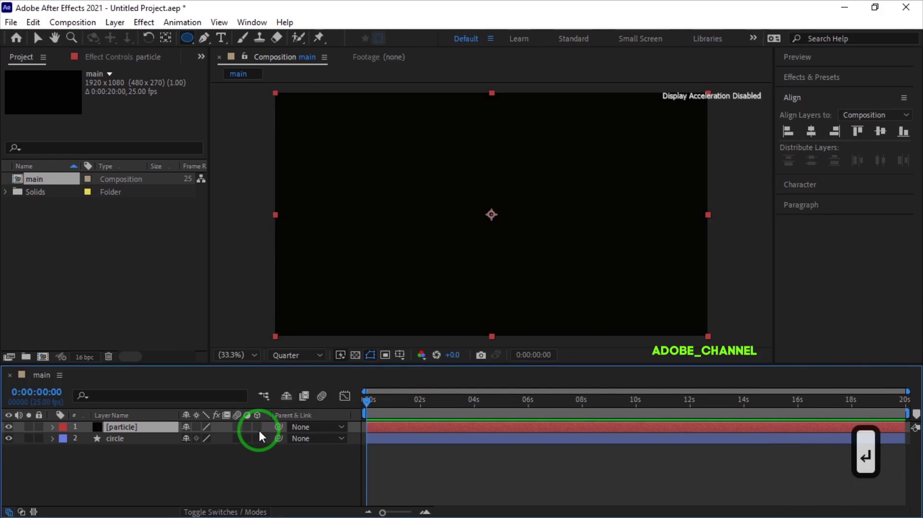
# Step: Apply CC Particle World to the particle layer from the Effects & Presets search
pyautogui.click(829, 101)
pyautogui.click(811, 89)
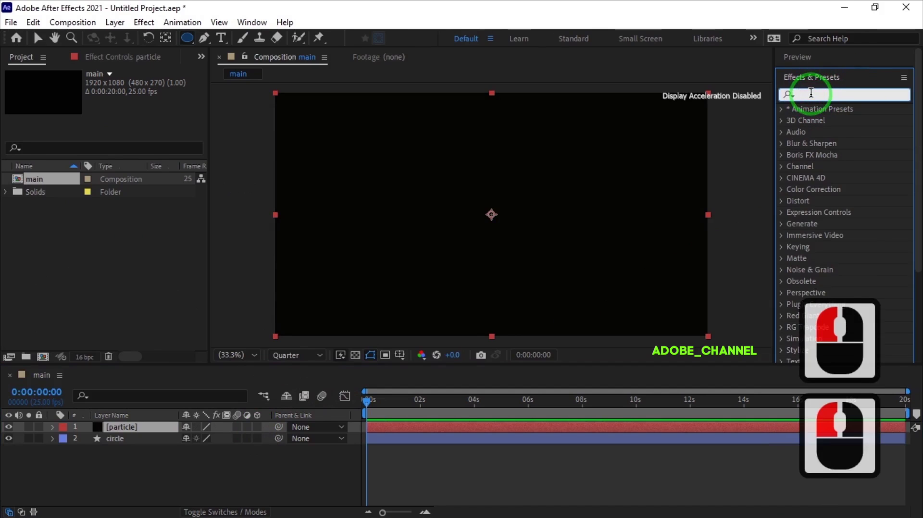
pyautogui.write('cc part')
pyautogui.doubleClick(853, 138)
# Step: Set particles to Shaded Sphere with Birth Size 0.75, Death Size 0 and Size Variation 75%
pyautogui.click(23, 101)
pyautogui.click(121, 159)
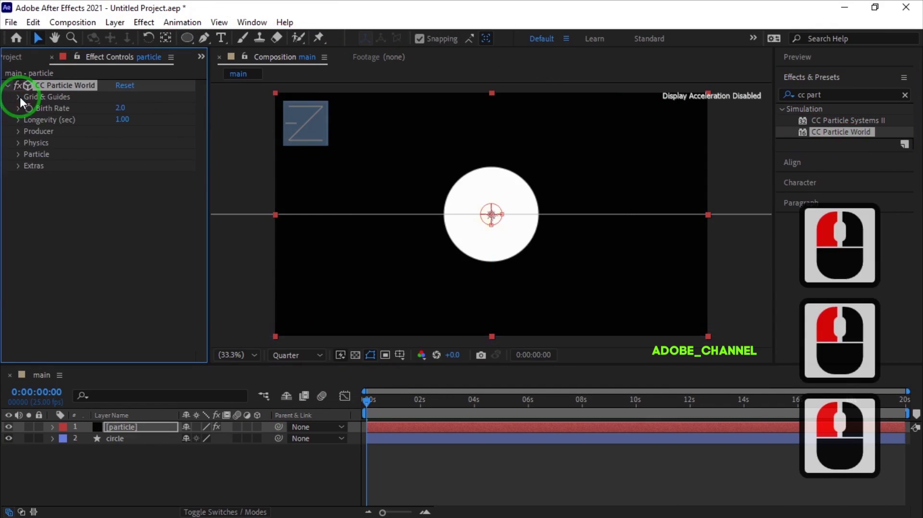
pyautogui.click(20, 156)
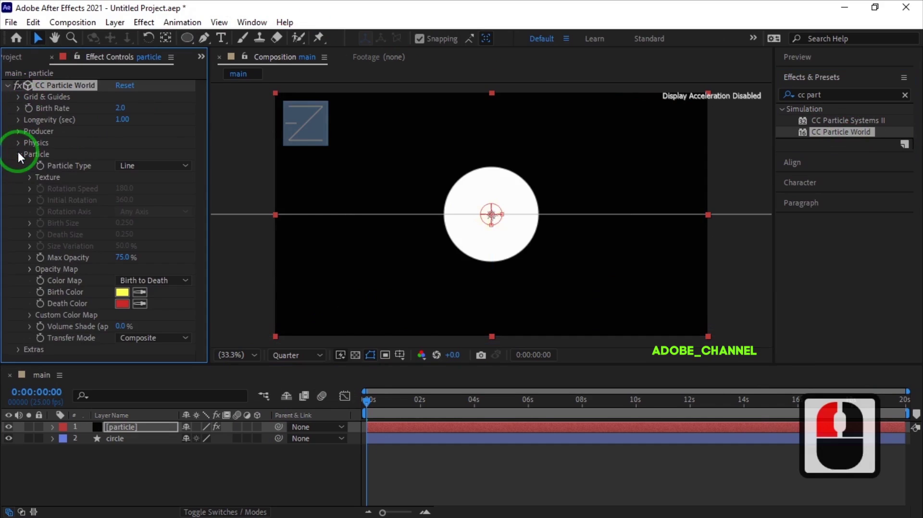
pyautogui.click(395, 410)
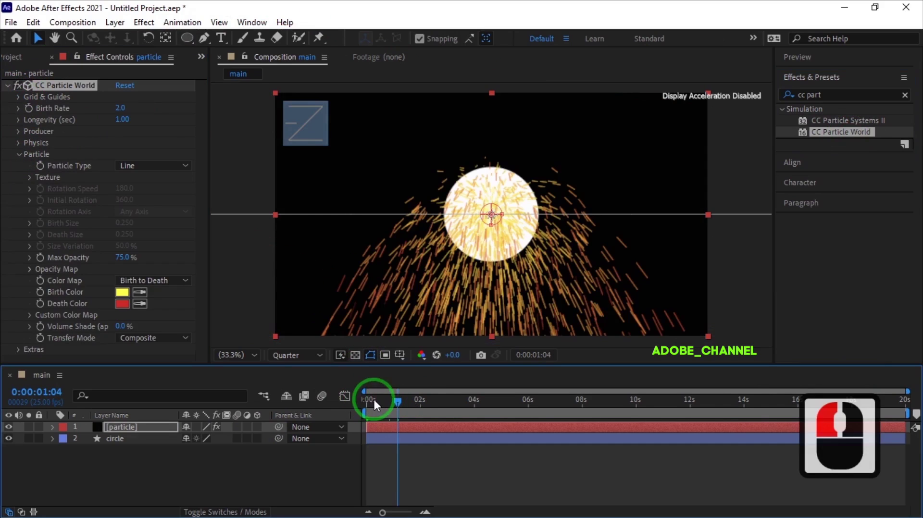
pyautogui.click(185, 174)
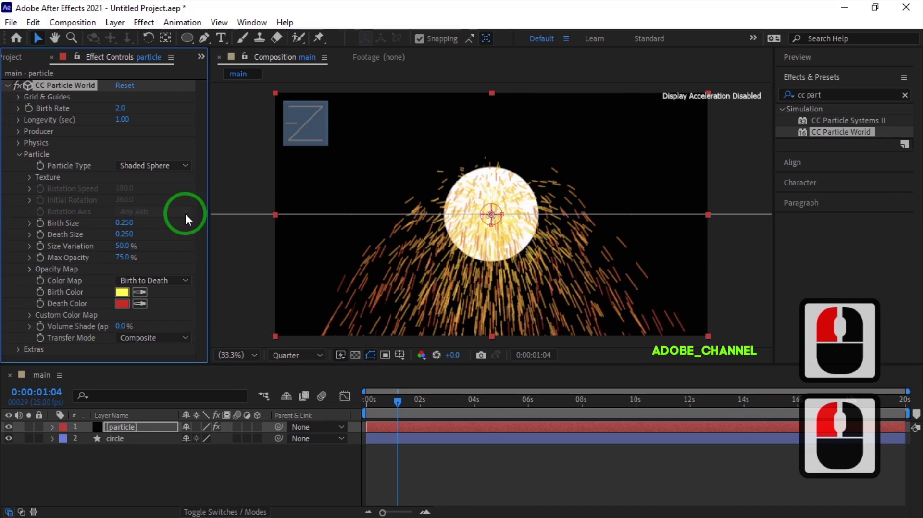
pyautogui.write('.75')
pyautogui.press('Return')
pyautogui.click(126, 235)
pyautogui.press('Return')
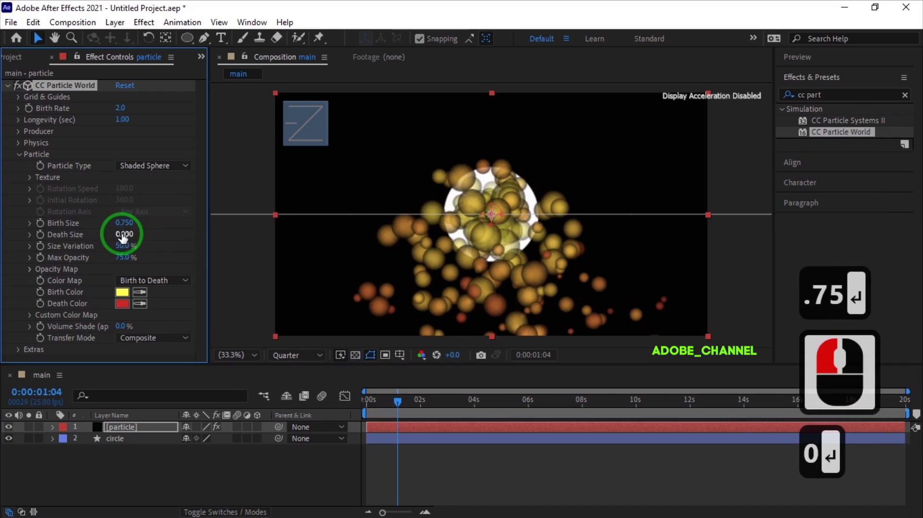
pyautogui.click(126, 247)
pyautogui.write('5')
pyautogui.press('Return')
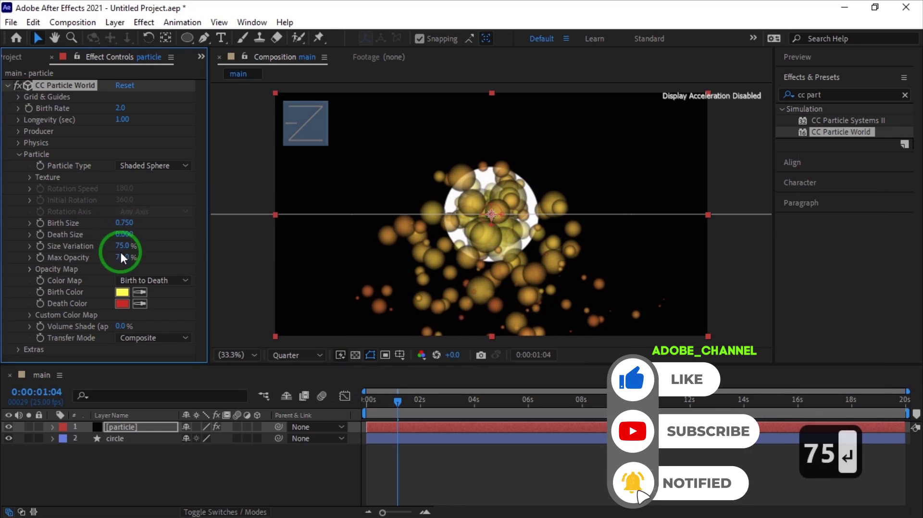
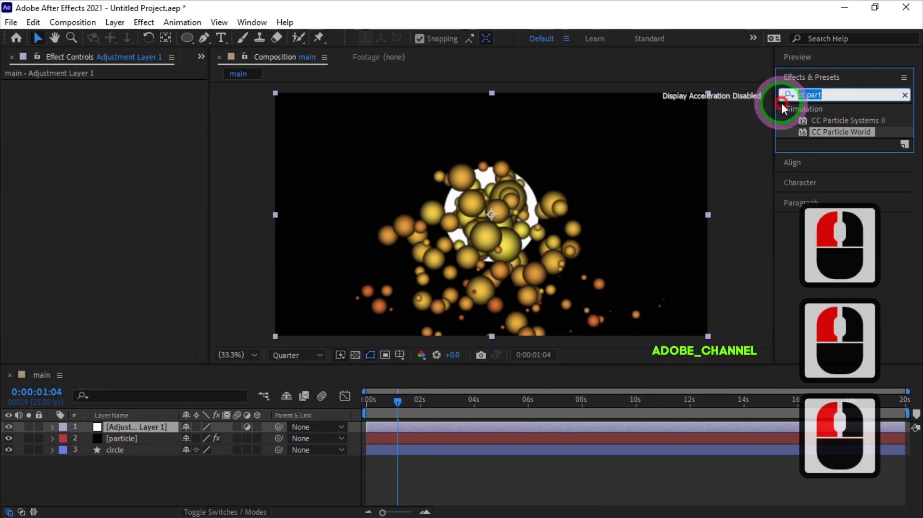
# Step: Apply a Fill effect with a blue colour to the adjustment layer
pyautogui.write('fill')
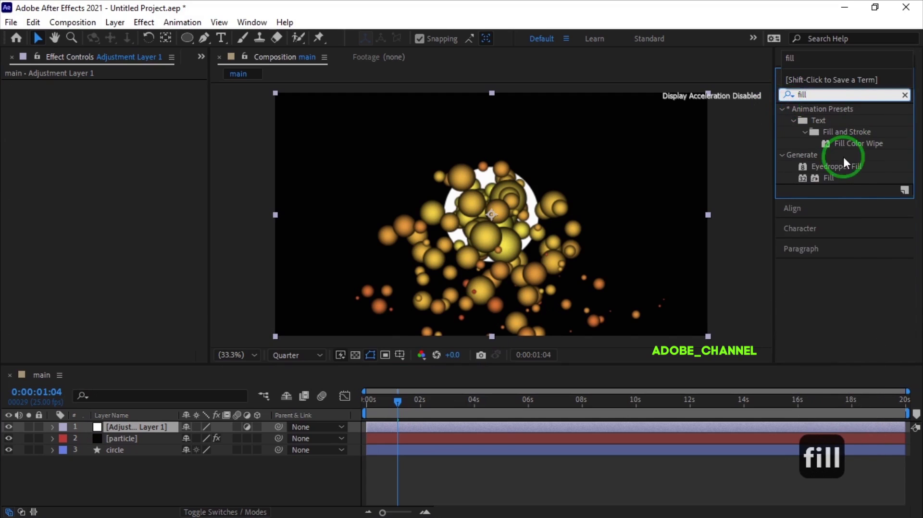
pyautogui.doubleClick(838, 185)
pyautogui.click(126, 123)
pyautogui.click(213, 166)
pyautogui.click(320, 114)
# Step: Set the particles' Birth Rate to 0.1 and Longevity to 5 seconds, back at frame 0
pyautogui.click(136, 441)
pyautogui.click(12, 456)
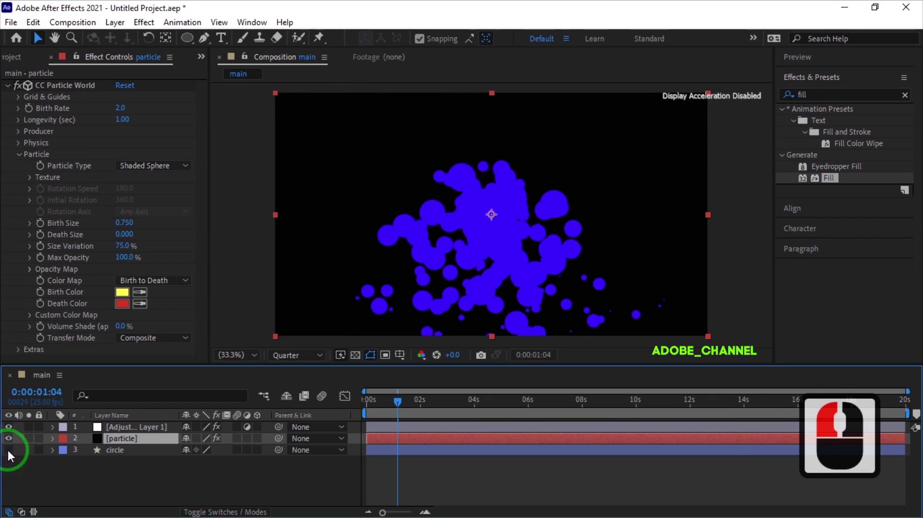
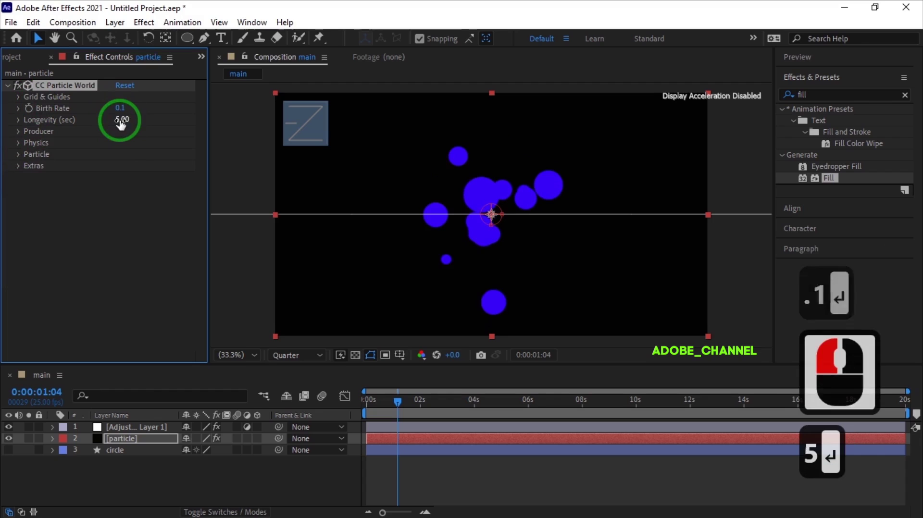
pyautogui.click(11, 452)
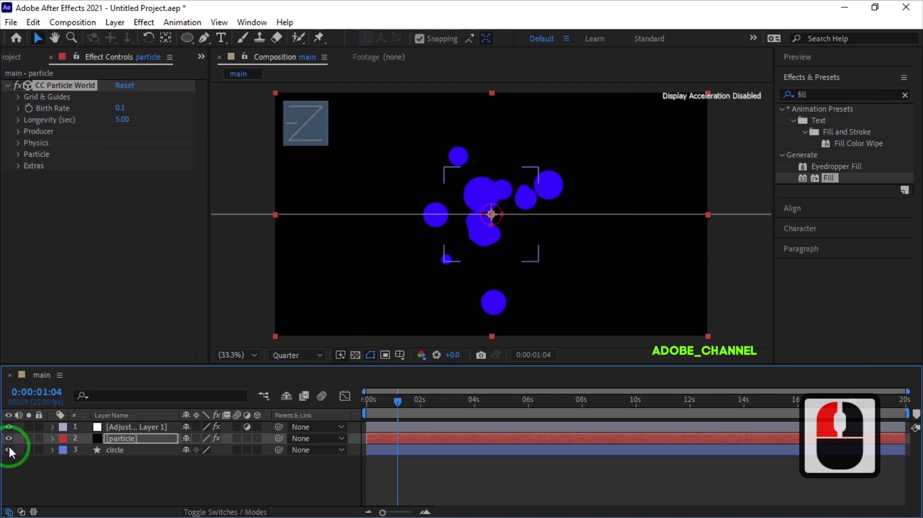
pyautogui.moveTo(452, 410); pyautogui.dragTo(520, 418)
pyautogui.moveTo(321, 425); pyautogui.dragTo(153, 425)
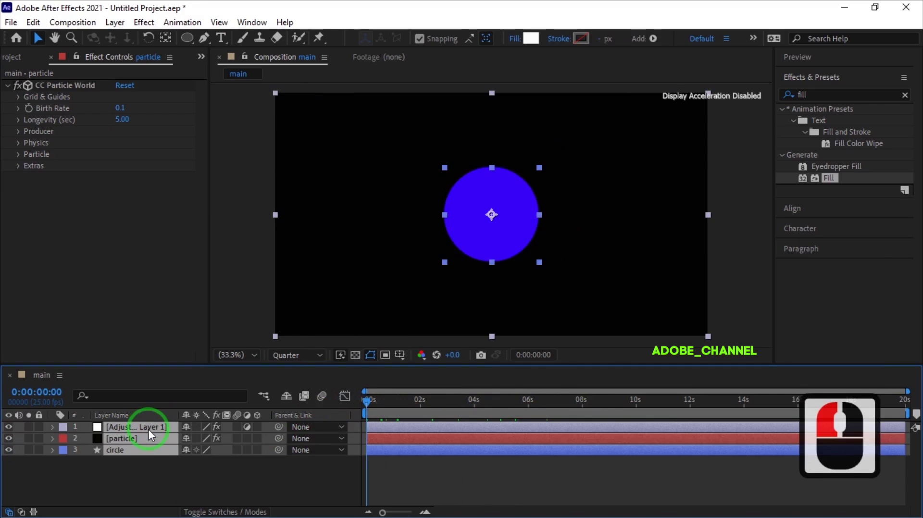
# Step: Pre-compose all three layers into a precomposition named blue
pyautogui.rightClick(151, 433)
pyautogui.click(183, 366)
pyautogui.write('blue')
pyautogui.click(507, 364)
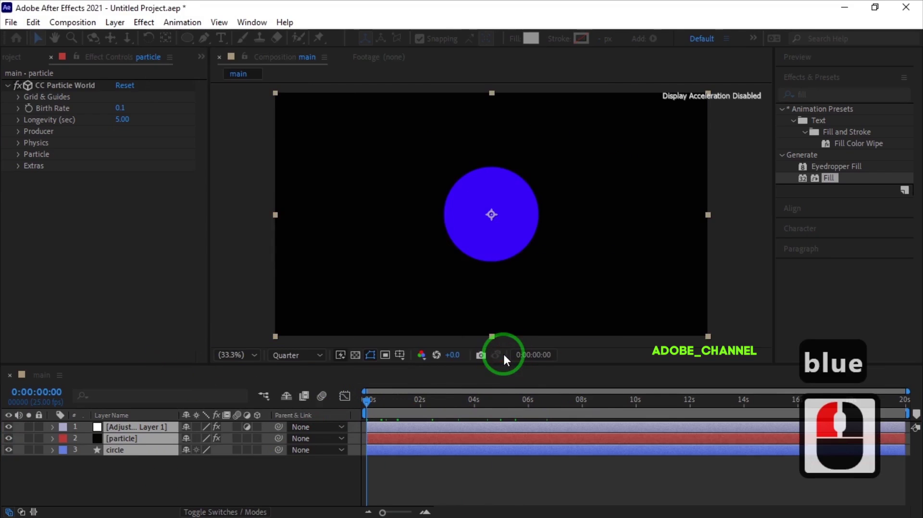
# Step: Add a Bevel and Emboss layer style with 100% highlight opacity and a dark blue shadow
pyautogui.rightClick(151, 432)
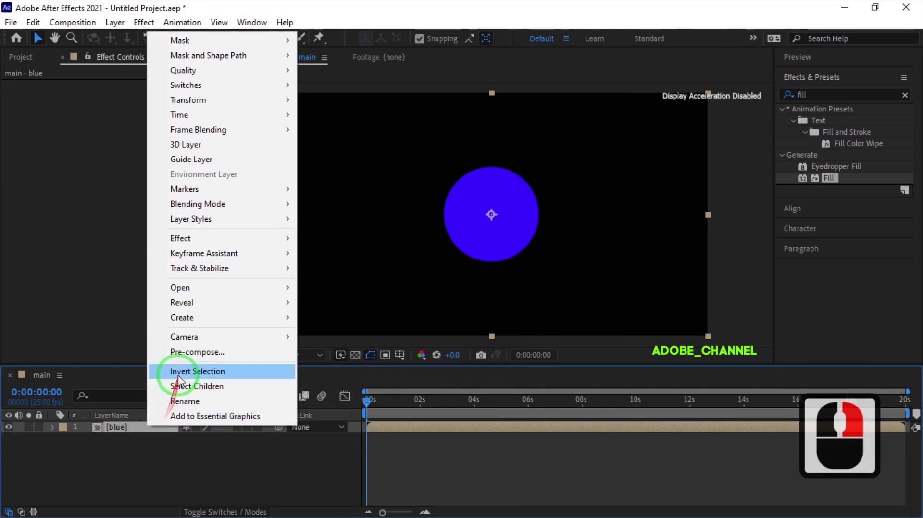
pyautogui.click(350, 333)
pyautogui.click(78, 483)
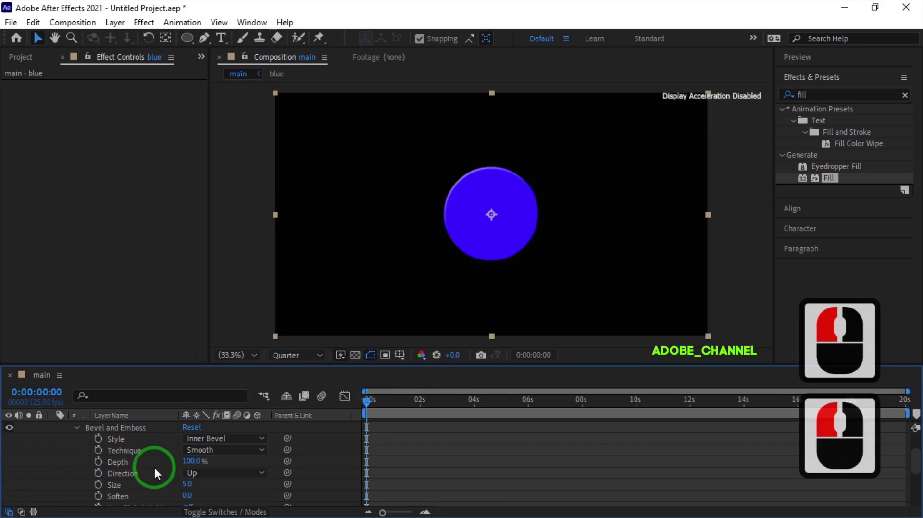
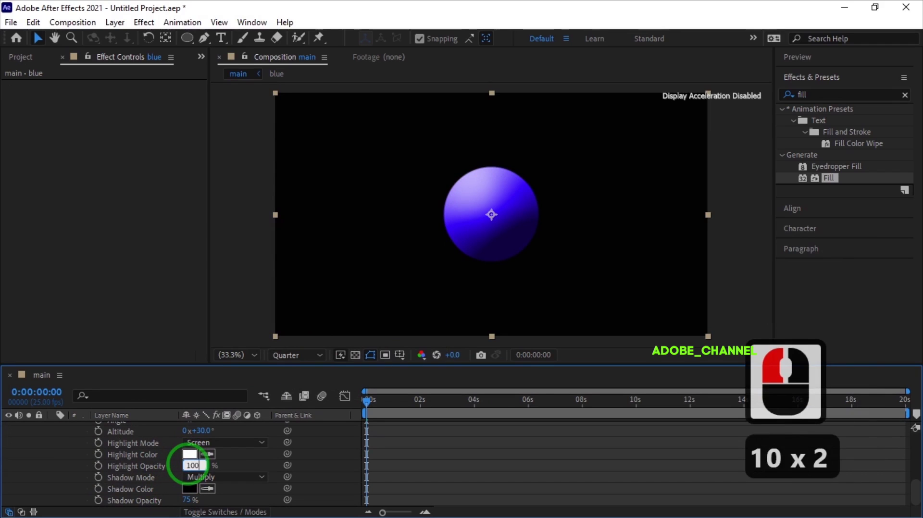
pyautogui.press('Return')
pyautogui.click(195, 498)
pyautogui.click(213, 178)
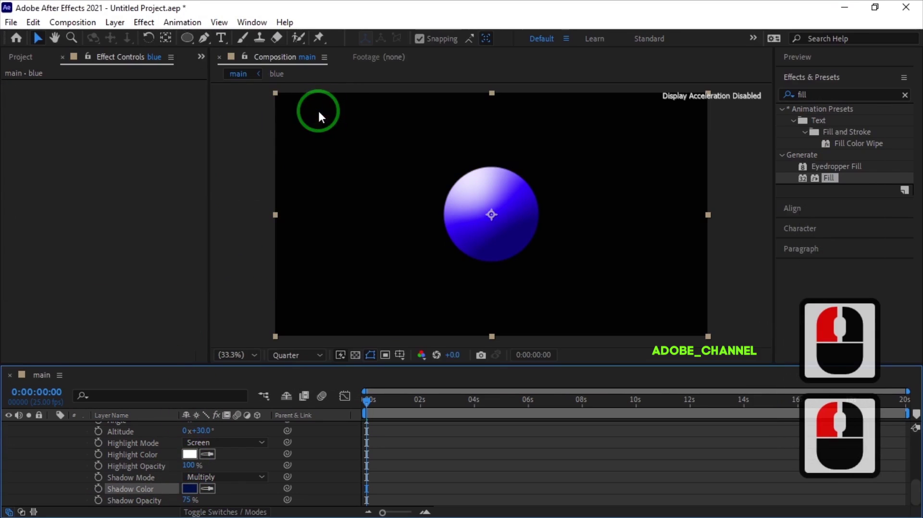
# Step: Return to the main composition and select the blue comp in the Project panel
pyautogui.click(78, 458)
pyautogui.click(58, 430)
pyautogui.click(23, 59)
pyautogui.click(59, 186)
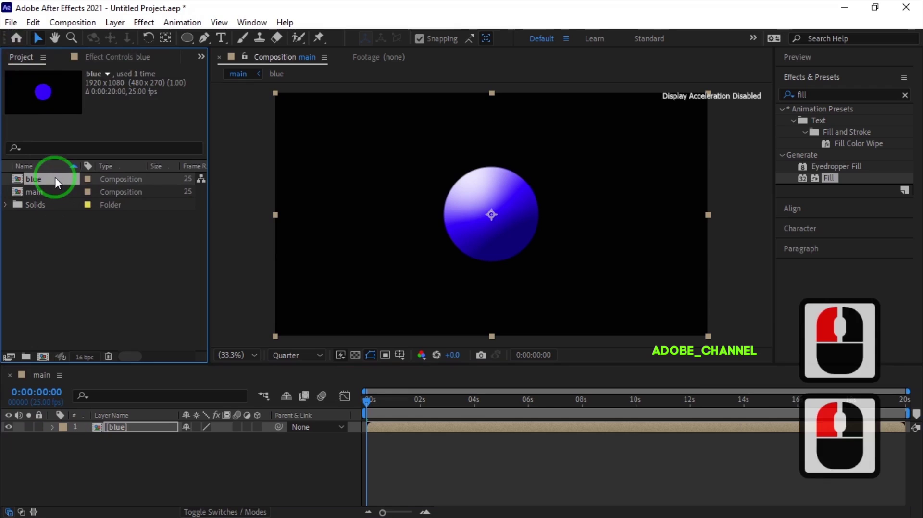
# Step: Duplicate the blue comp as red and select the red layer in main at 60% scale
pyautogui.press('ctrl+d')
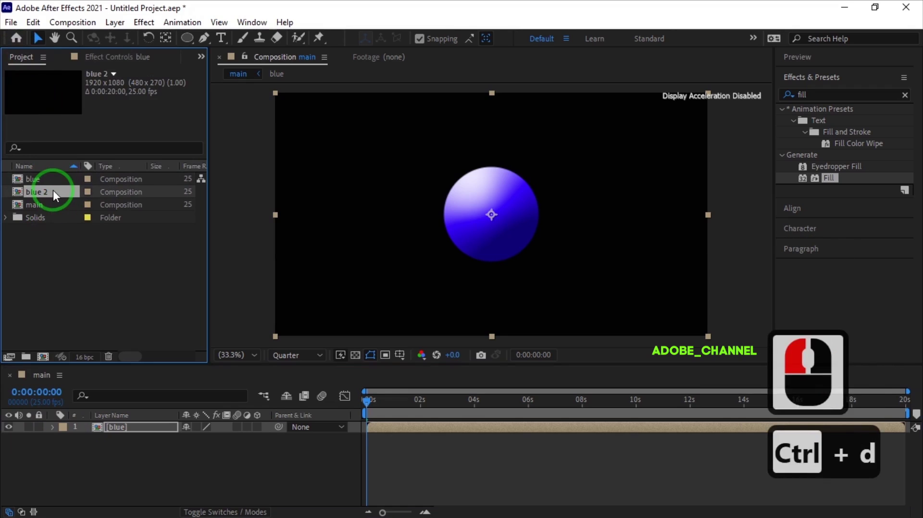
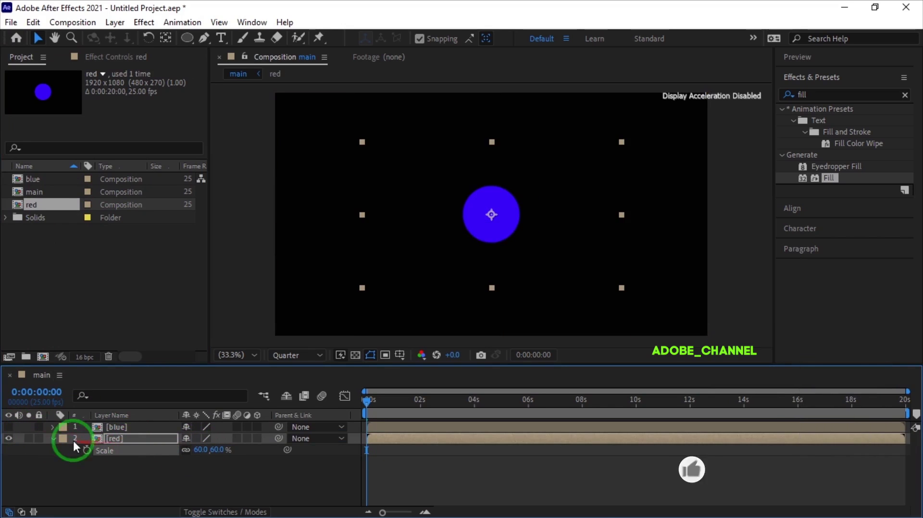
pyautogui.click(54, 444)
# Step: Draw a square shape around the ball with no fill and a 25 px red stroke
pyautogui.press('a')
pyautogui.write('pr')
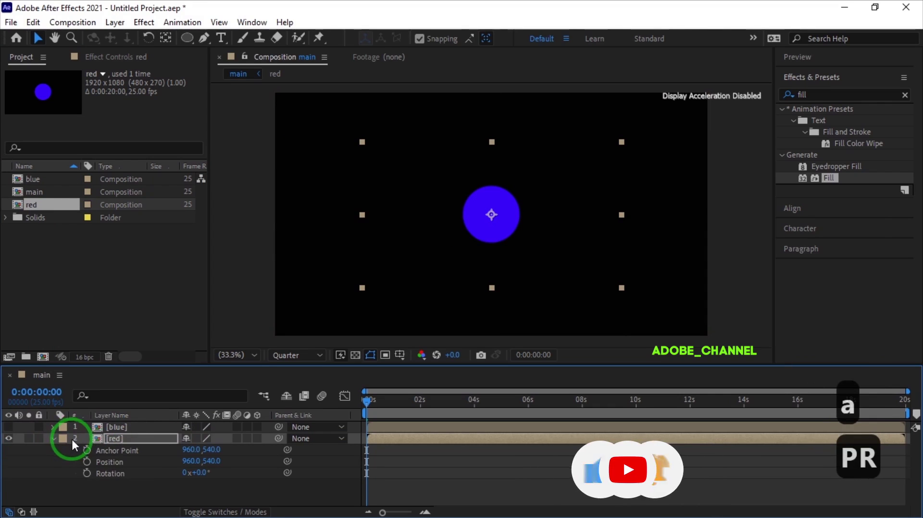
pyautogui.click(128, 453)
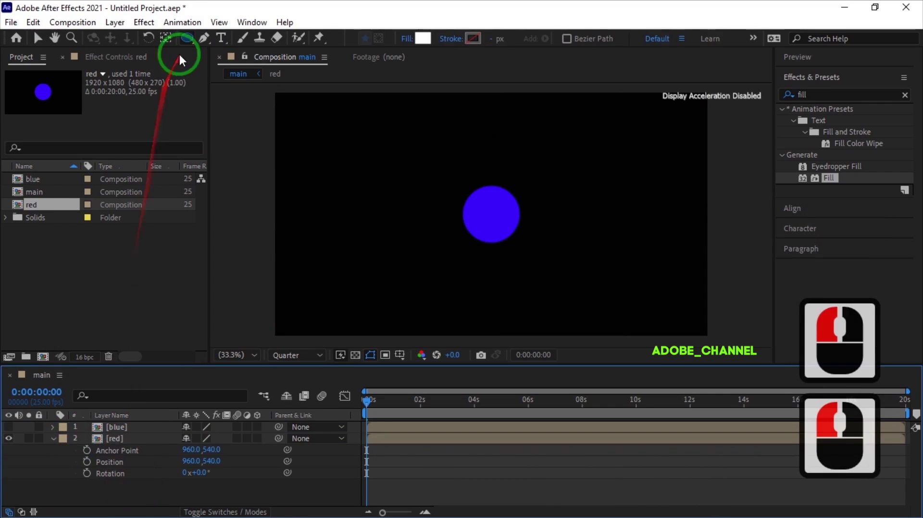
pyautogui.click(191, 41)
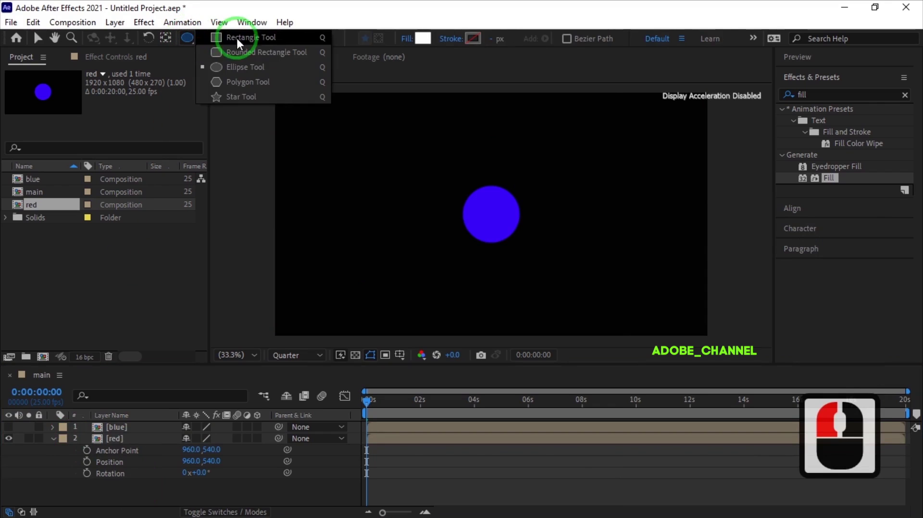
pyautogui.click(248, 40)
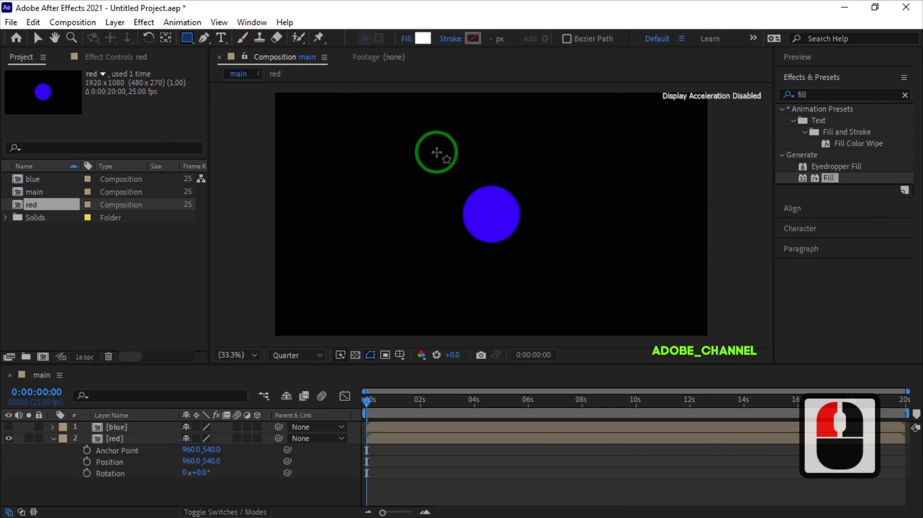
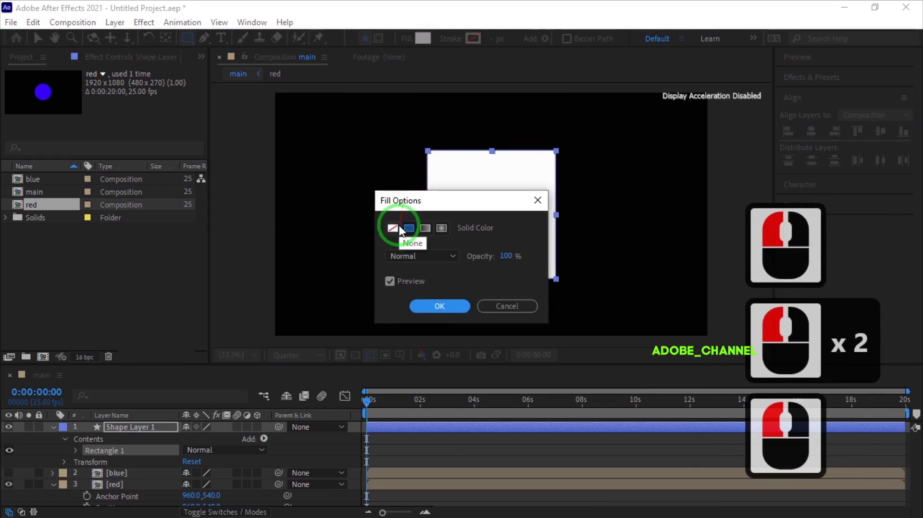
pyautogui.click(398, 241)
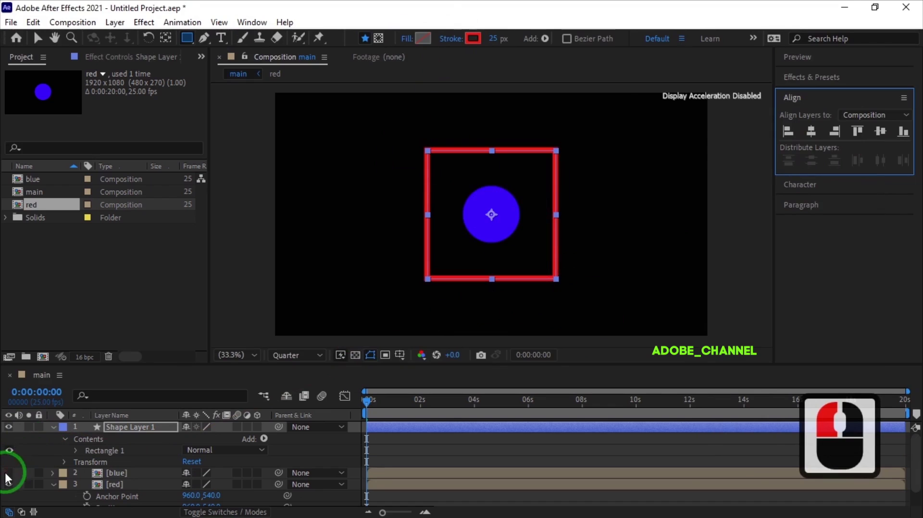
# Step: Keyframe the red layer's Anchor Point and Position at 0s and jump to 0:00:02:00
pyautogui.click(11, 479)
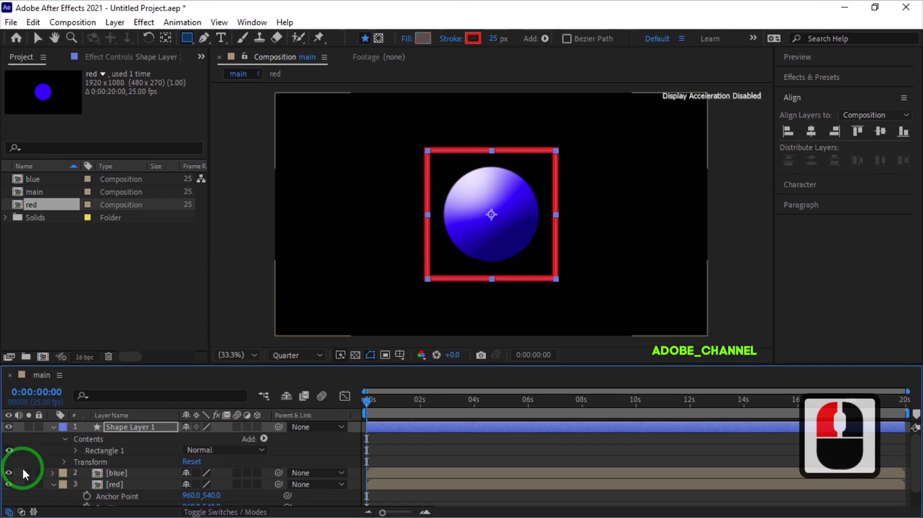
pyautogui.click(55, 437)
pyautogui.click(131, 457)
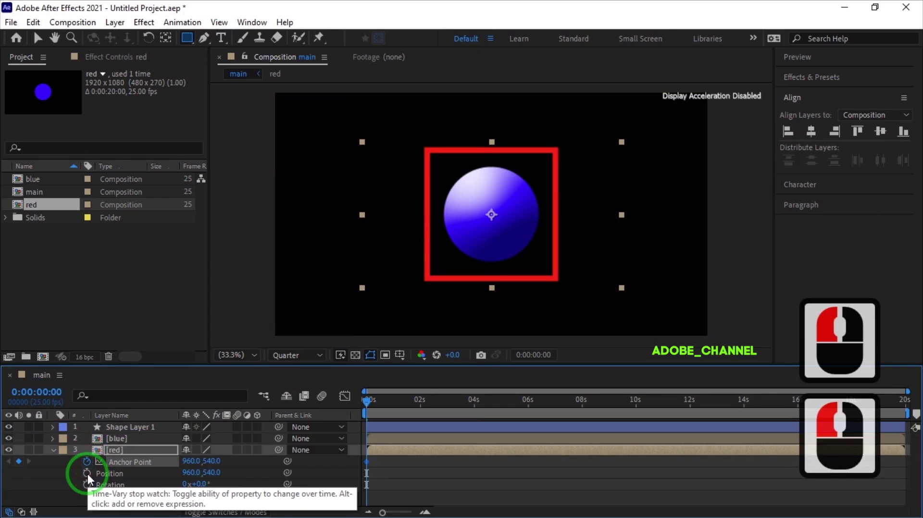
pyautogui.click(92, 479)
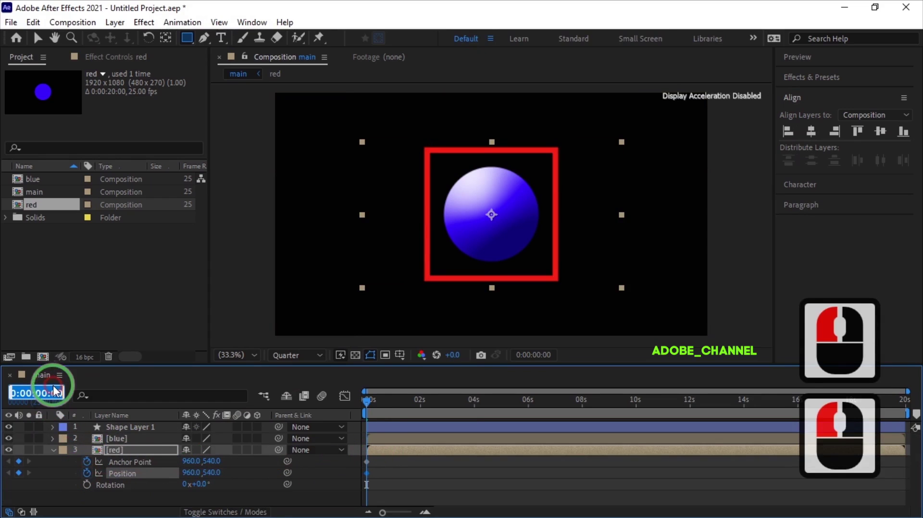
pyautogui.write('20')
pyautogui.press('Return')
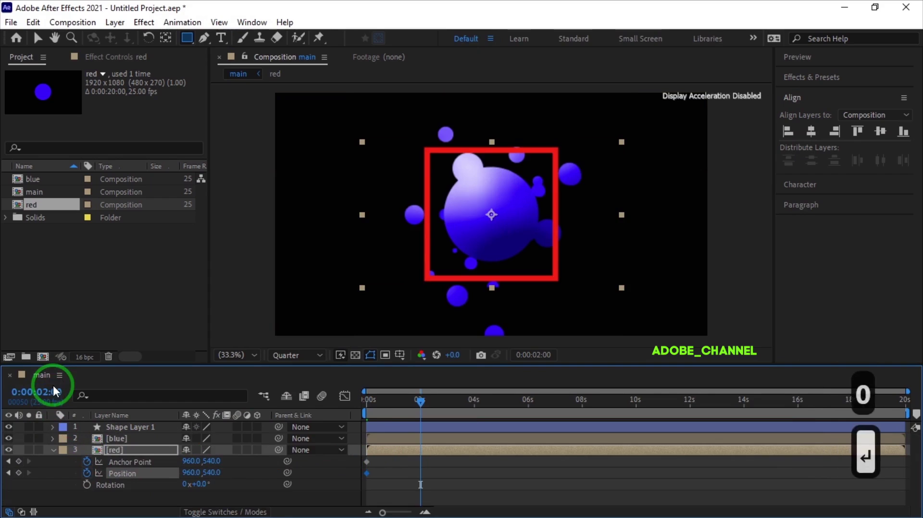
# Step: Move the red ball to the square's bottom-left corner at 2s and step to frame 2:01
pyautogui.click(15, 443)
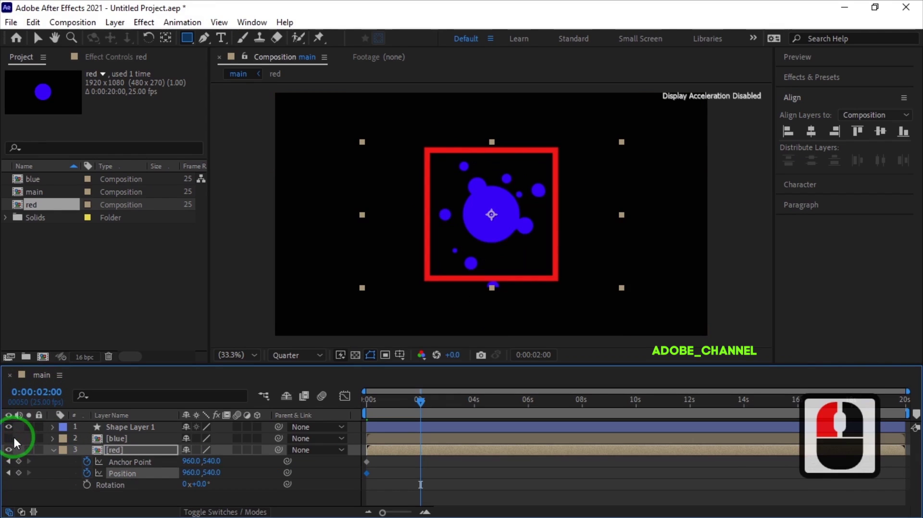
pyautogui.click(44, 47)
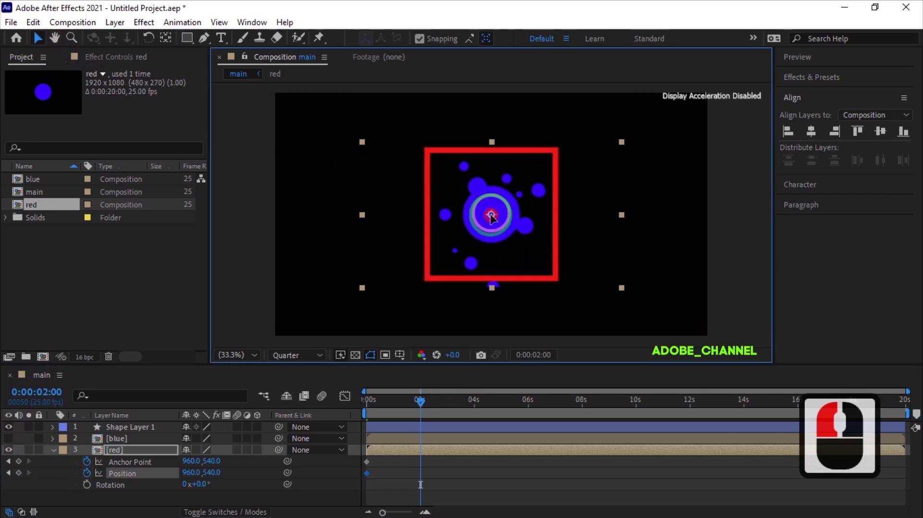
pyautogui.click(437, 278)
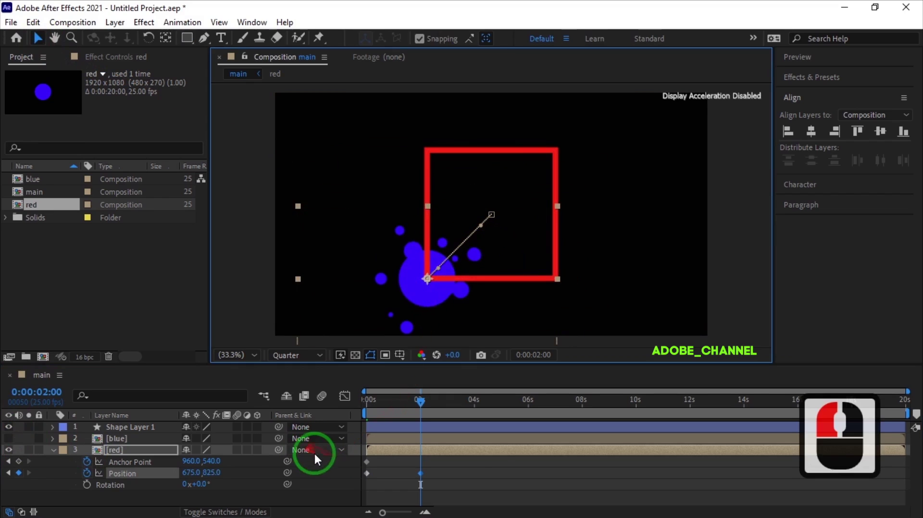
pyautogui.click(21, 468)
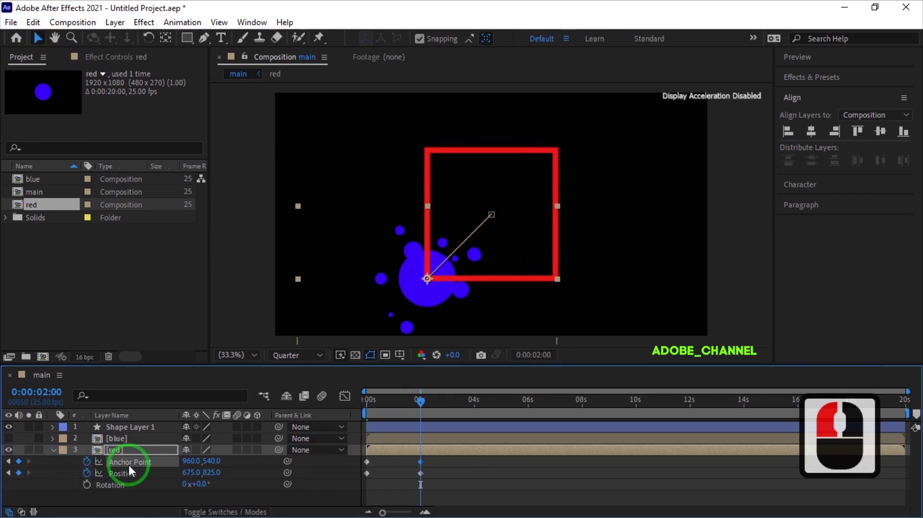
pyautogui.click(54, 393)
pyautogui.write('201')
pyautogui.press('Return')
pyautogui.click(170, 42)
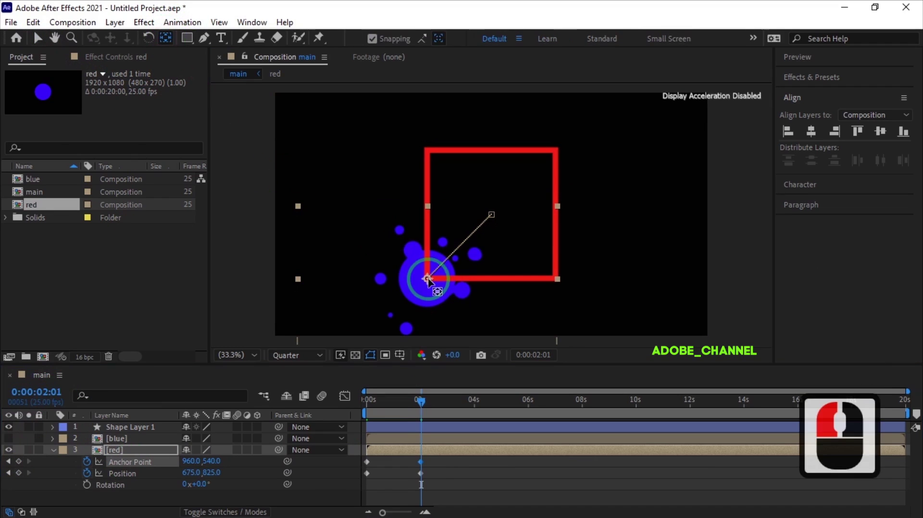
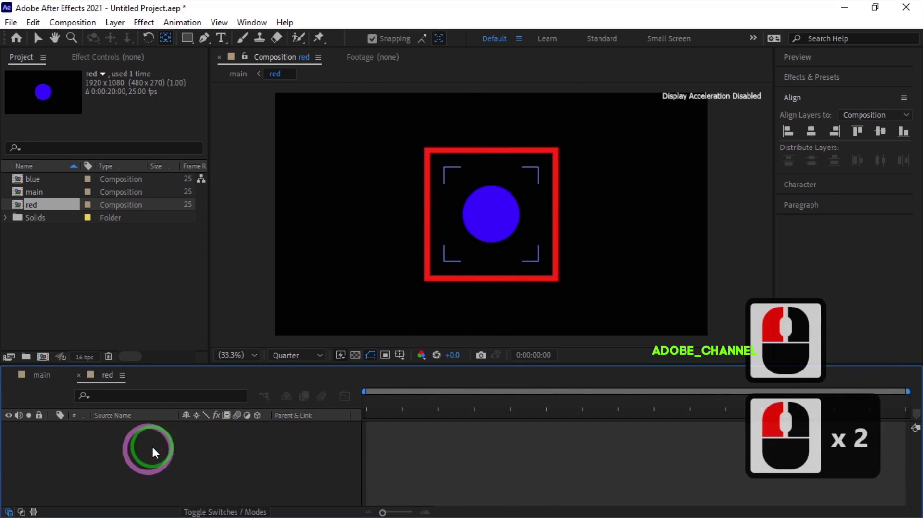
# Step: Inside the red comp, add an adjustment layer with a pink Fill
pyautogui.click(184, 203)
pyautogui.click(124, 71)
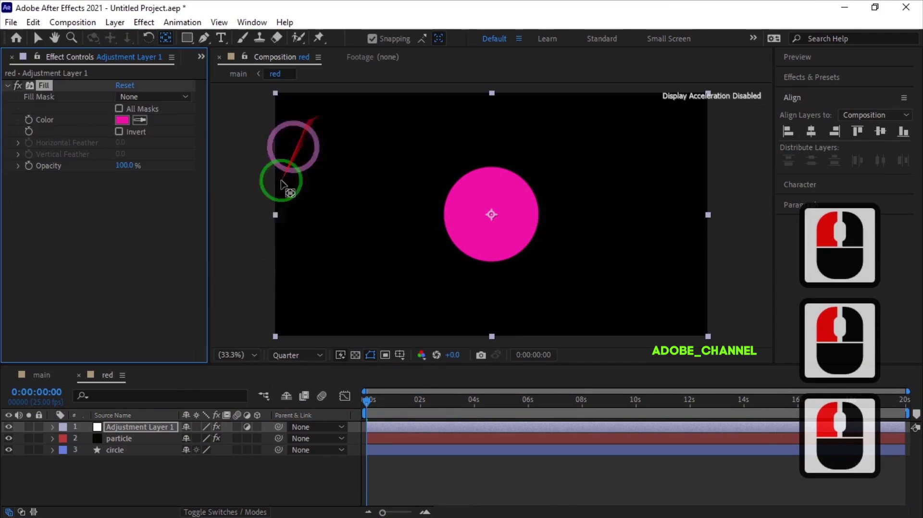
pyautogui.click(54, 455)
# Step: Return to main and duplicate the red comp with Ctrl+D
pyautogui.click(38, 113)
pyautogui.click(57, 211)
pyautogui.press('ctrl+d')
# Step: Rename red 2 to green and shrink the green layer in main to 60% scale
pyautogui.rightClick(57, 221)
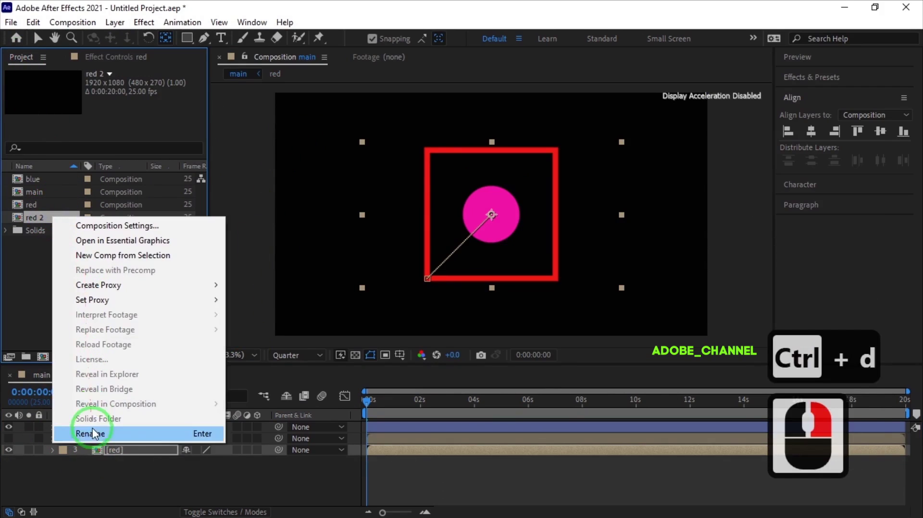
pyautogui.click(96, 433)
pyautogui.write('green')
pyautogui.press('Return')
pyautogui.click(83, 480)
pyautogui.press('s')
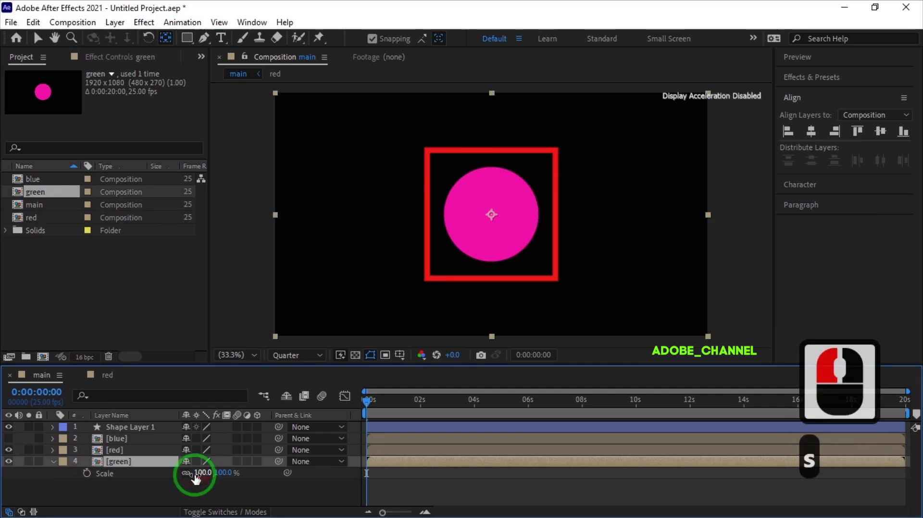
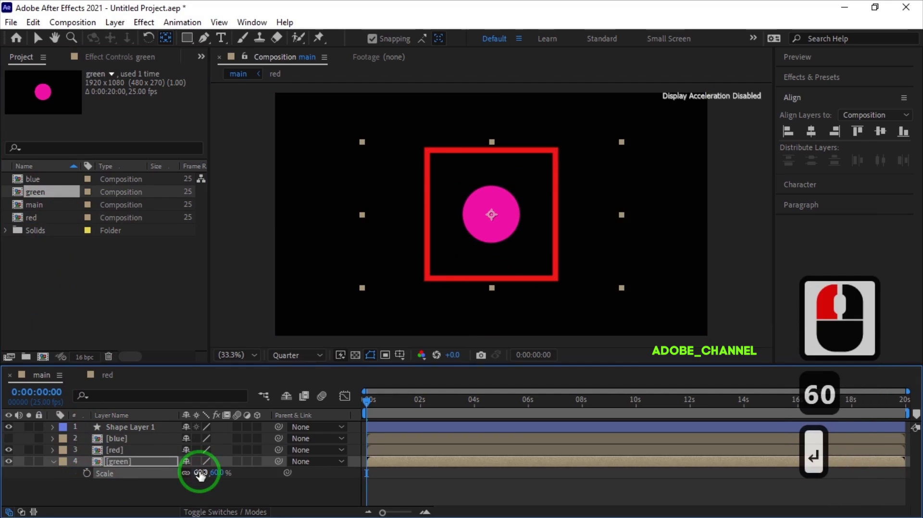
pyautogui.click(56, 468)
# Step: Keyframe the green layer's Anchor Point and Position at 0s and jump to 0:00:02:00
pyautogui.press('a')
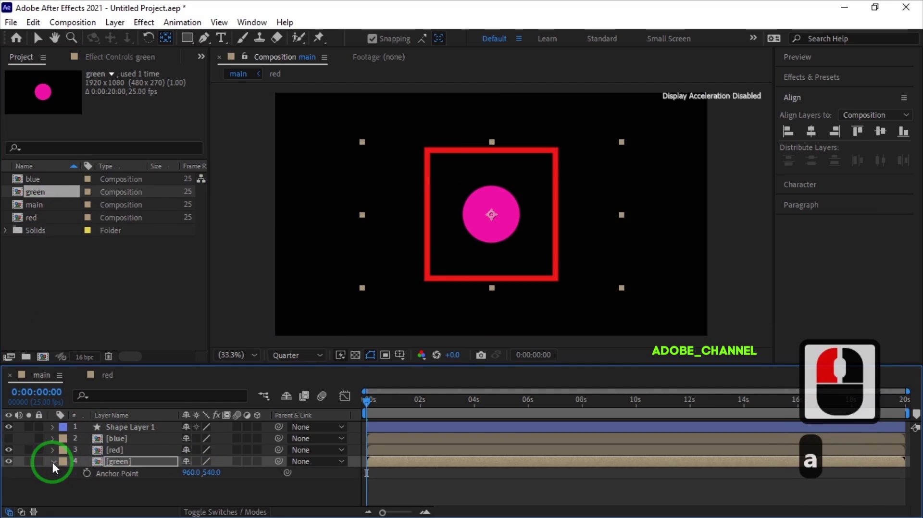
pyautogui.write('pr')
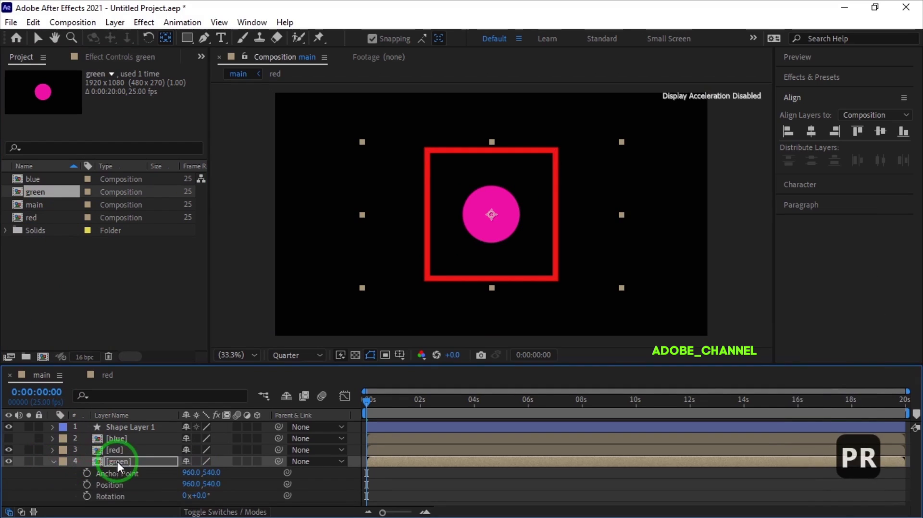
pyautogui.click(93, 482)
pyautogui.click(93, 491)
pyautogui.click(44, 393)
pyautogui.write('20')
pyautogui.press('Return')
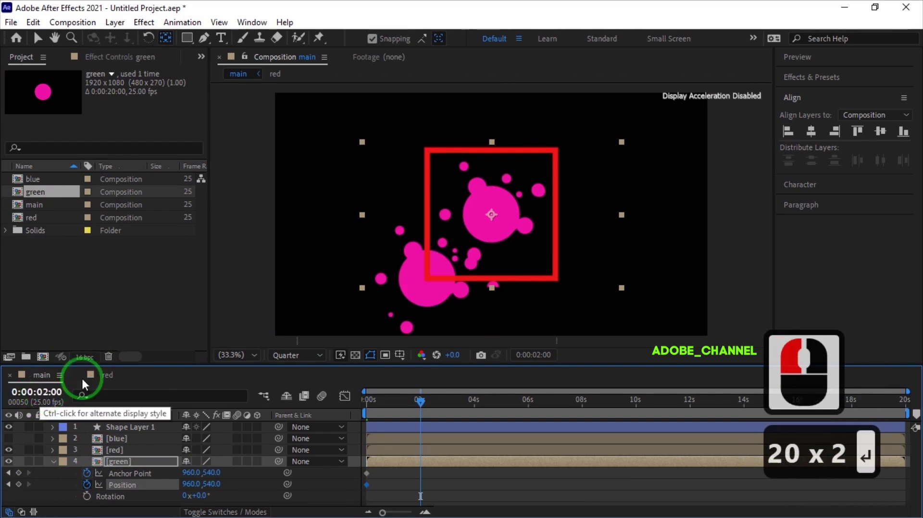
# Step: Keyframe the green ball's corner position at 2s and recentre its anchor point with Pan Behind
pyautogui.click(50, 49)
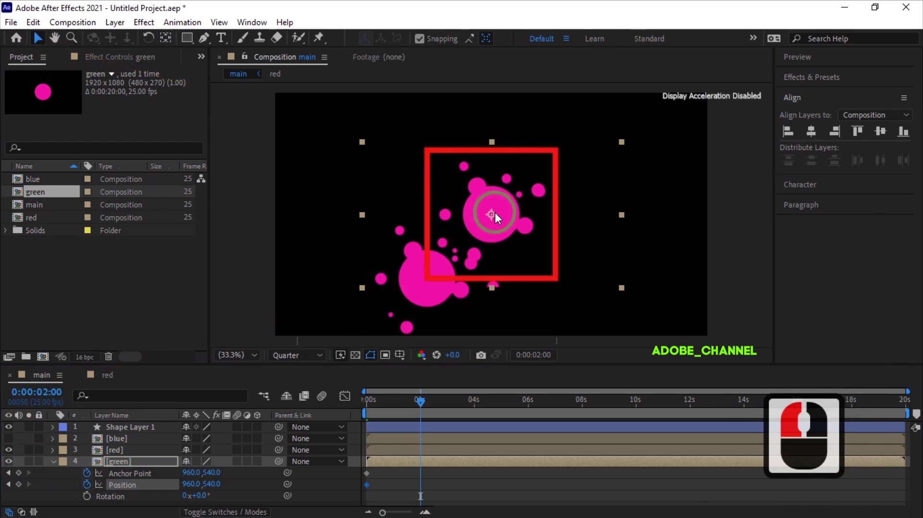
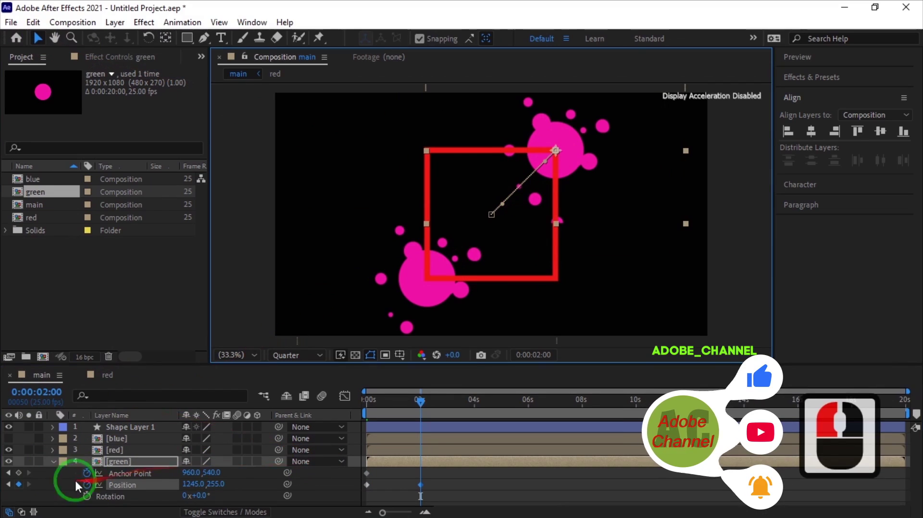
pyautogui.click(23, 478)
pyautogui.click(50, 396)
pyautogui.write('201')
pyautogui.press('Return')
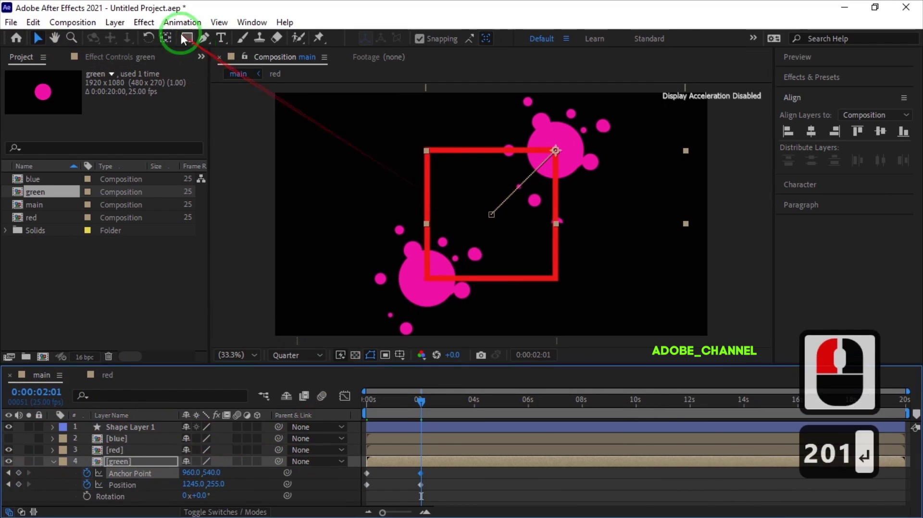
pyautogui.click(167, 45)
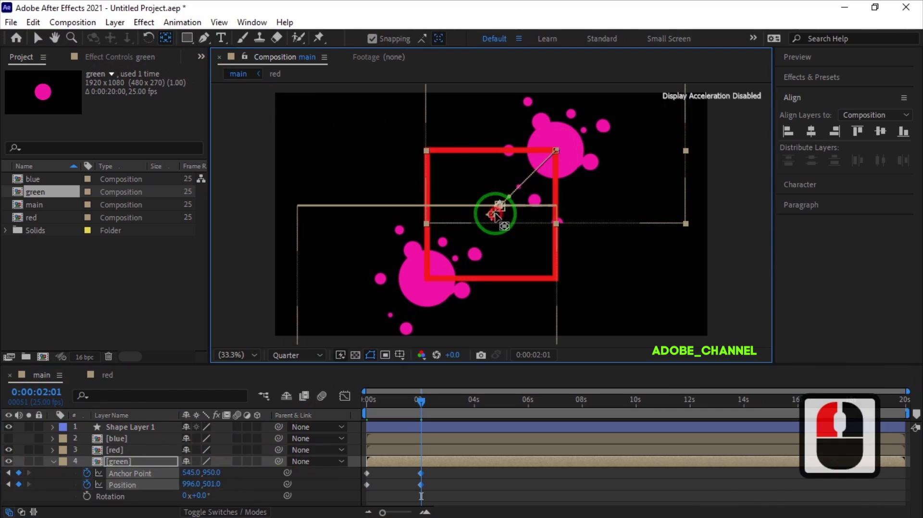
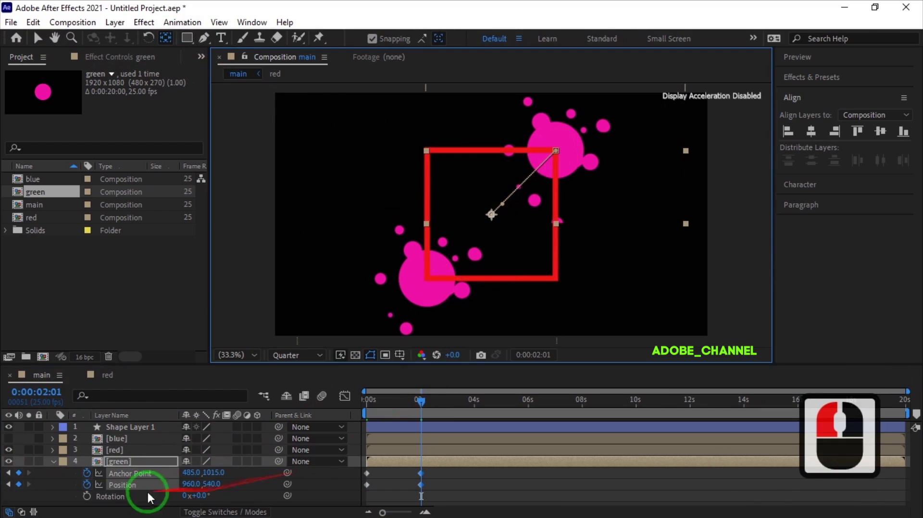
# Step: Keyframe the green layer's Rotation around the composition centre and collapse the layer
pyautogui.click(88, 484)
pyautogui.write('20')
pyautogui.press('Return')
pyautogui.click(190, 488)
pyautogui.press('Return')
pyautogui.click(373, 410)
pyautogui.click(347, 404)
pyautogui.doubleClick(143, 465)
pyautogui.click(194, 100)
pyautogui.click(116, 69)
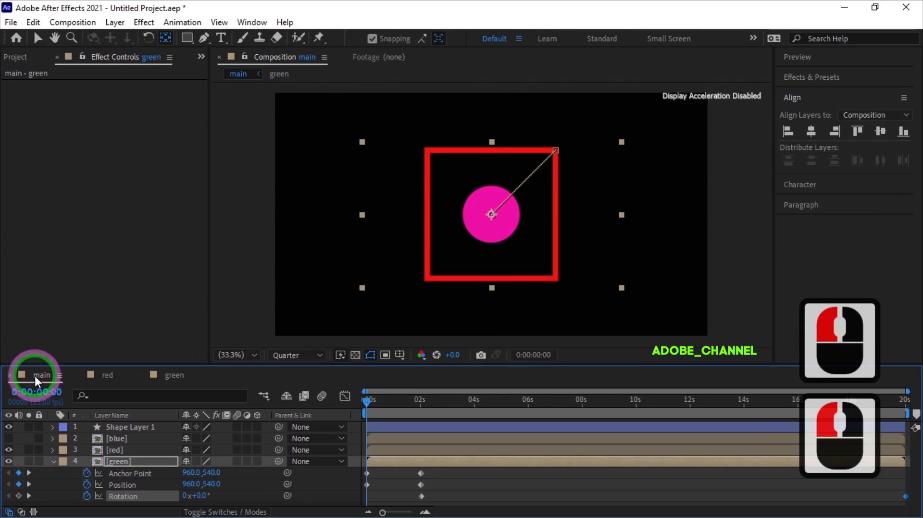
# Step: Duplicate the green composition as 'yellow' and drop it into the main composition
pyautogui.click(54, 460)
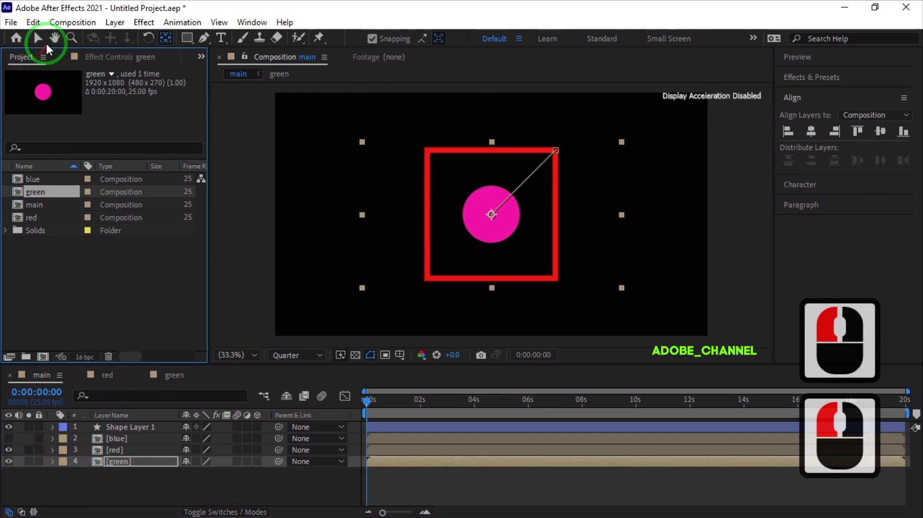
pyautogui.press('ctrl+d')
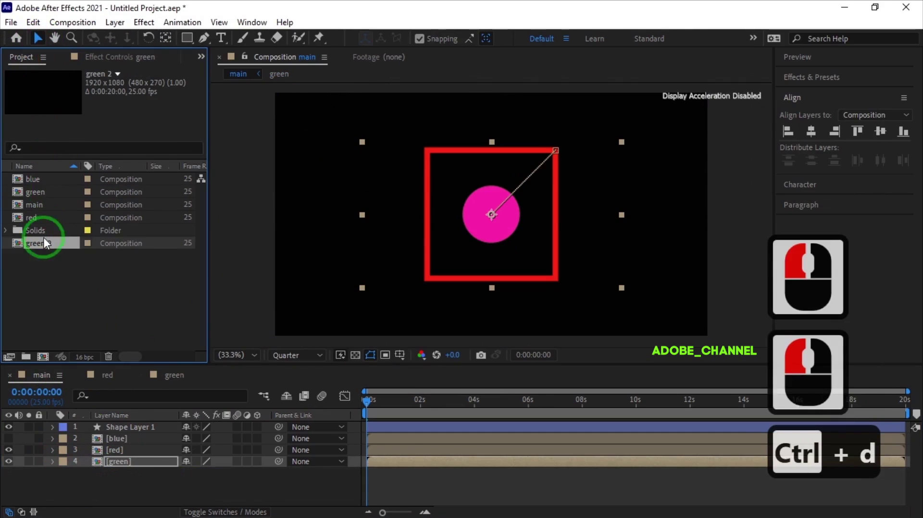
pyautogui.rightClick(54, 213)
pyautogui.click(84, 428)
pyautogui.write('yellow')
pyautogui.press('Return')
pyautogui.click(94, 485)
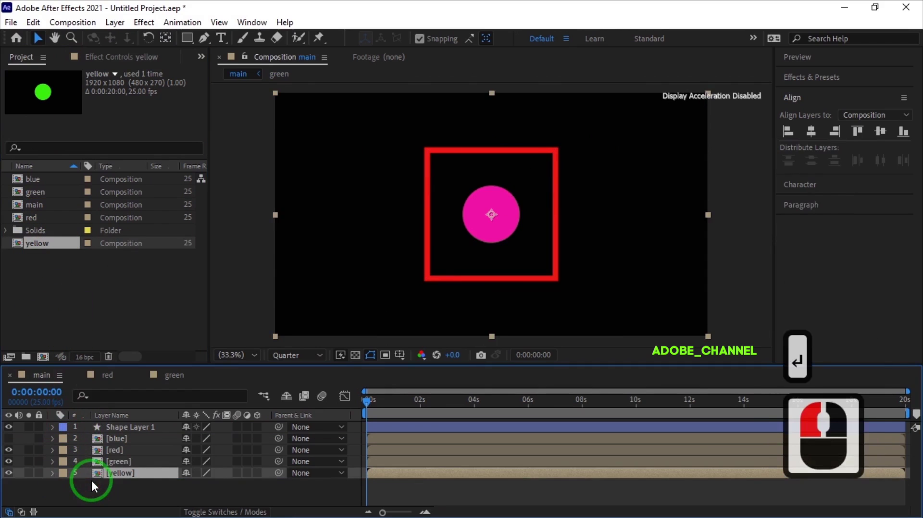
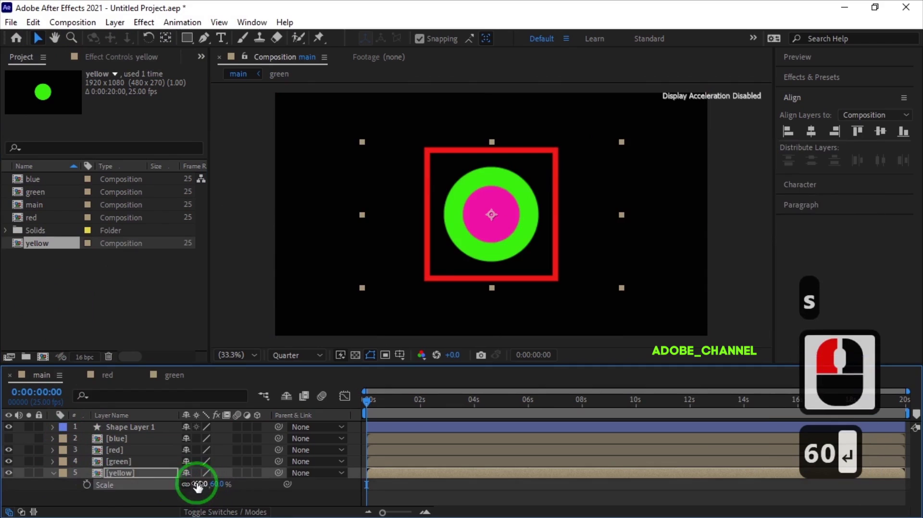
pyautogui.click(60, 479)
# Step: Keyframe the yellow layer's anchor point and position so it moves to the lower-right corner by 2s
pyautogui.press('a')
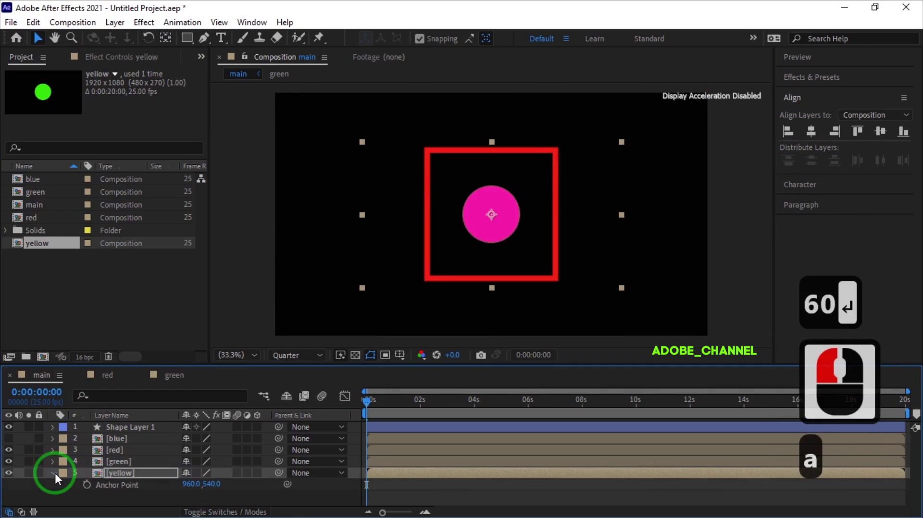
pyautogui.write('pr')
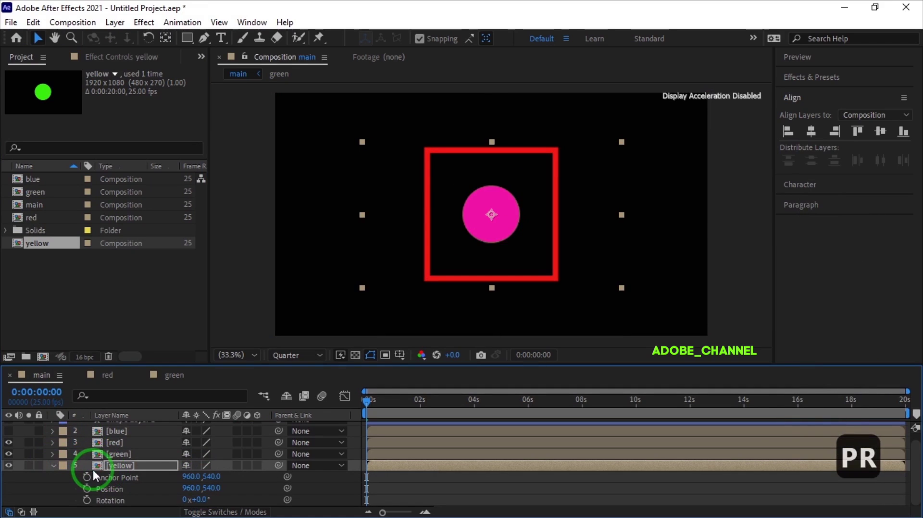
pyautogui.doubleClick(91, 494)
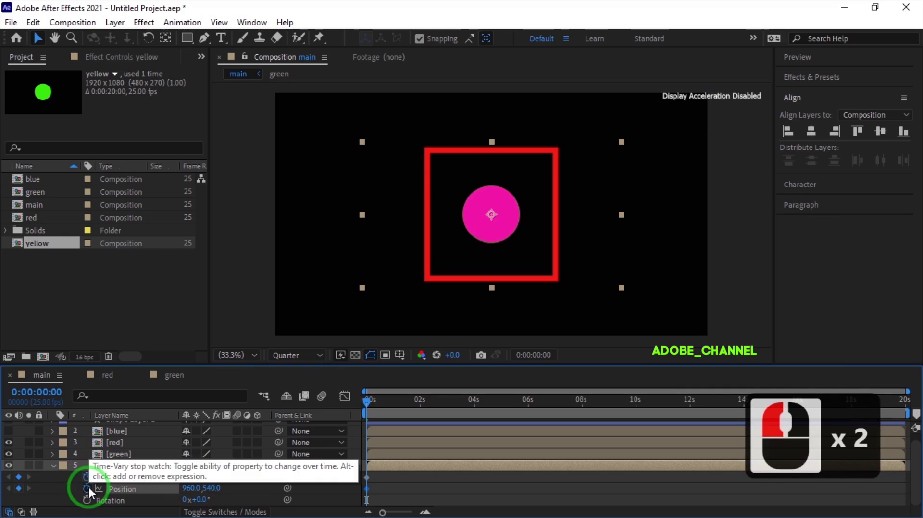
pyautogui.click(43, 395)
pyautogui.write('20')
pyautogui.press('Return')
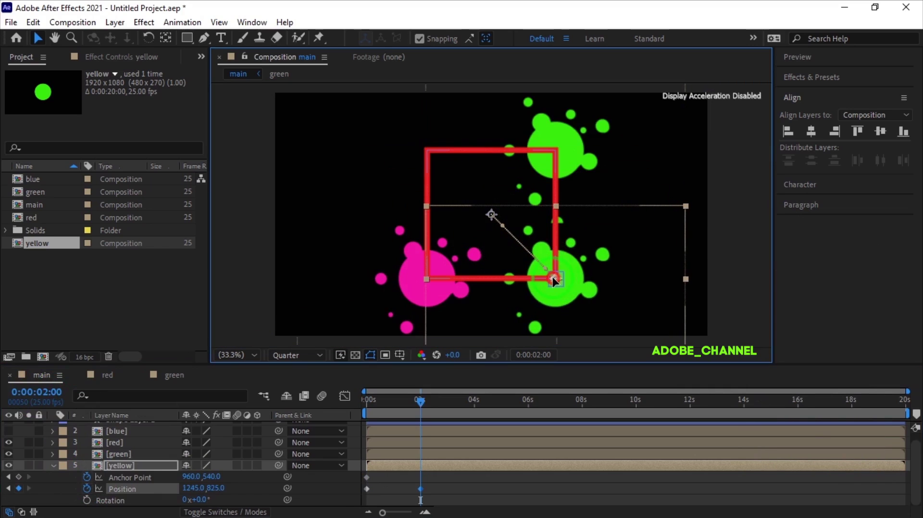
pyautogui.click(548, 277)
pyautogui.click(23, 483)
pyautogui.click(42, 393)
pyautogui.write('201')
pyautogui.press('Return')
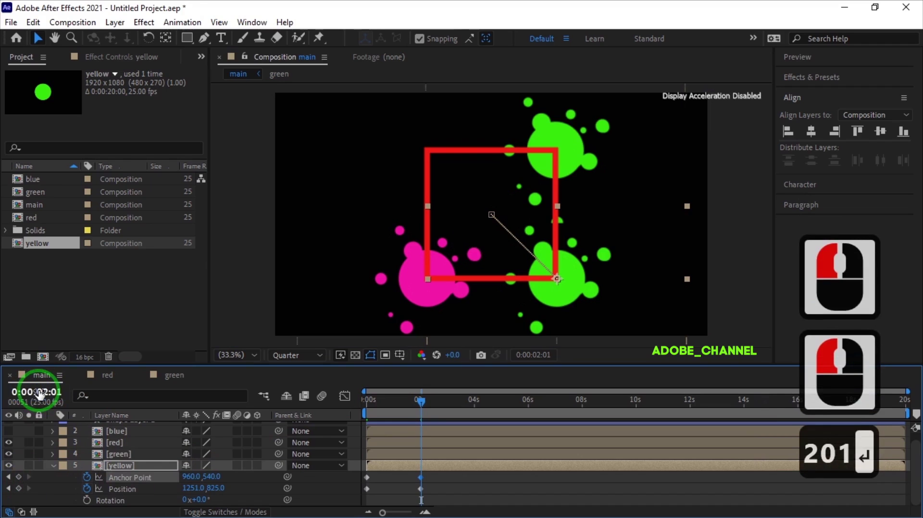
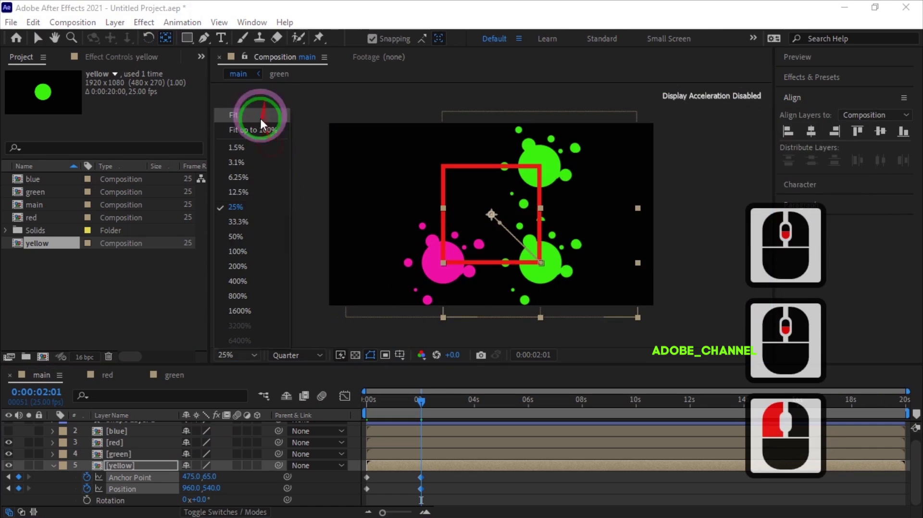
# Step: Keyframe the yellow layer's rotation around the centre starting just after 2 seconds
pyautogui.scroll(-3)
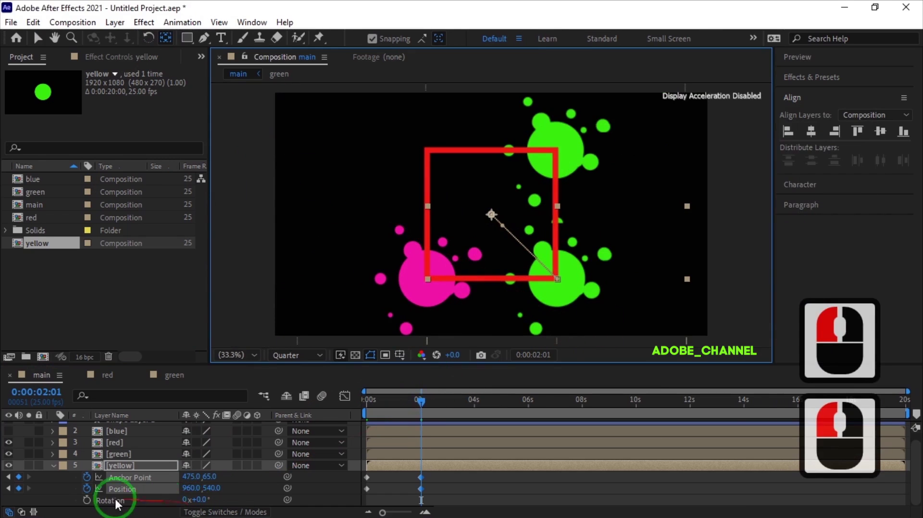
pyautogui.click(106, 506)
pyautogui.click(40, 392)
pyautogui.write('20')
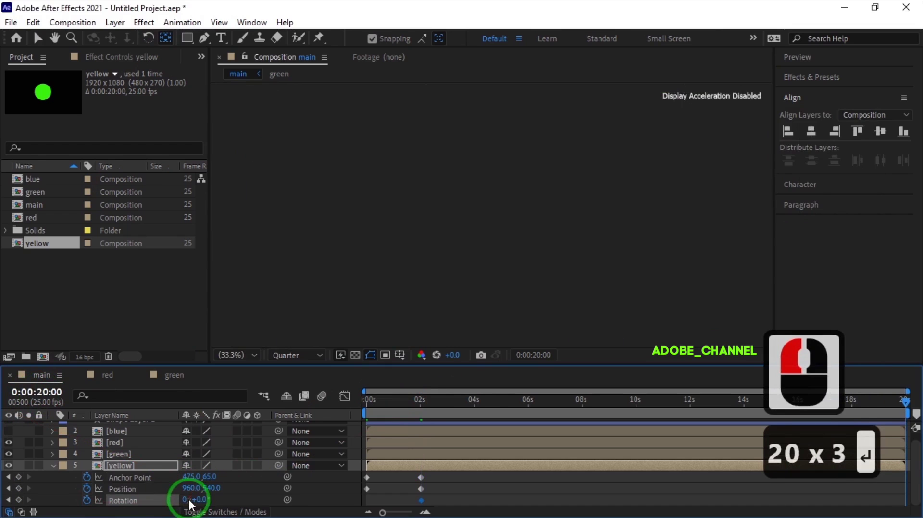
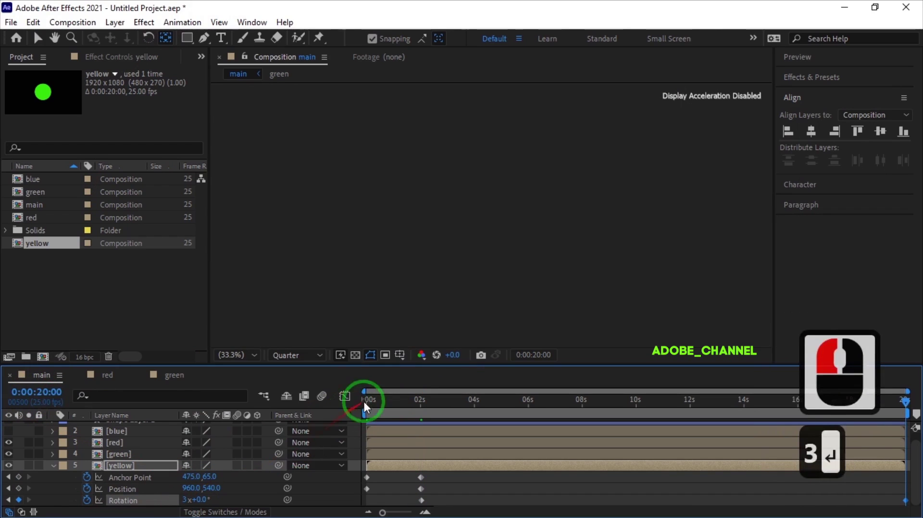
pyautogui.click(372, 406)
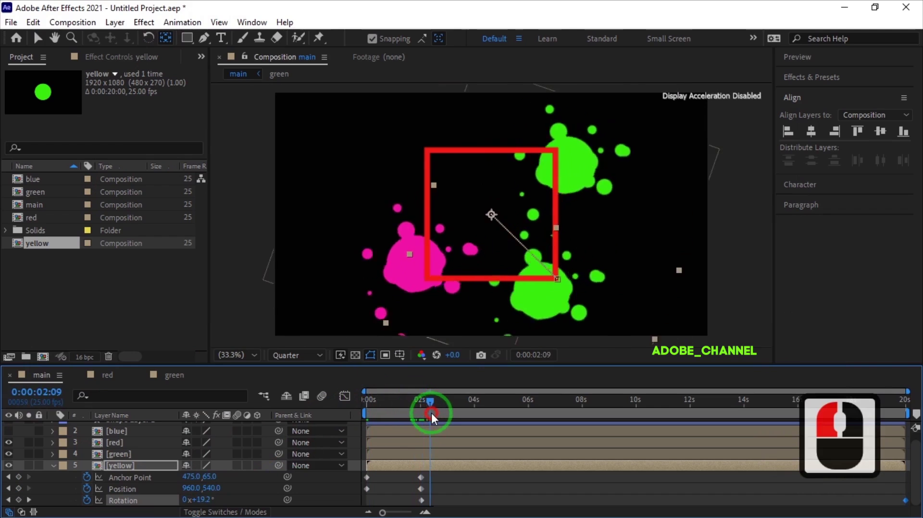
# Step: Recolour the circle's fill inside the yellow composition to yellow
pyautogui.click(137, 468)
pyautogui.click(128, 66)
pyautogui.click(129, 123)
pyautogui.click(212, 259)
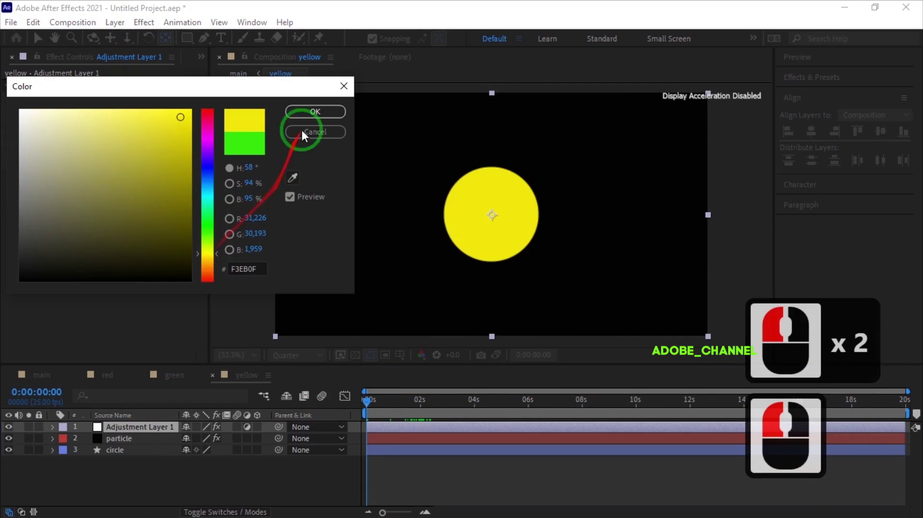
pyautogui.click(321, 112)
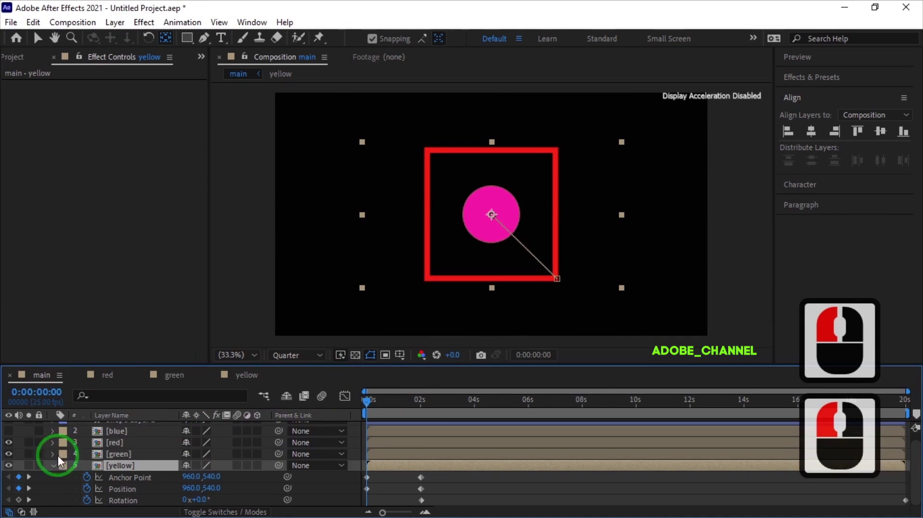
pyautogui.click(56, 471)
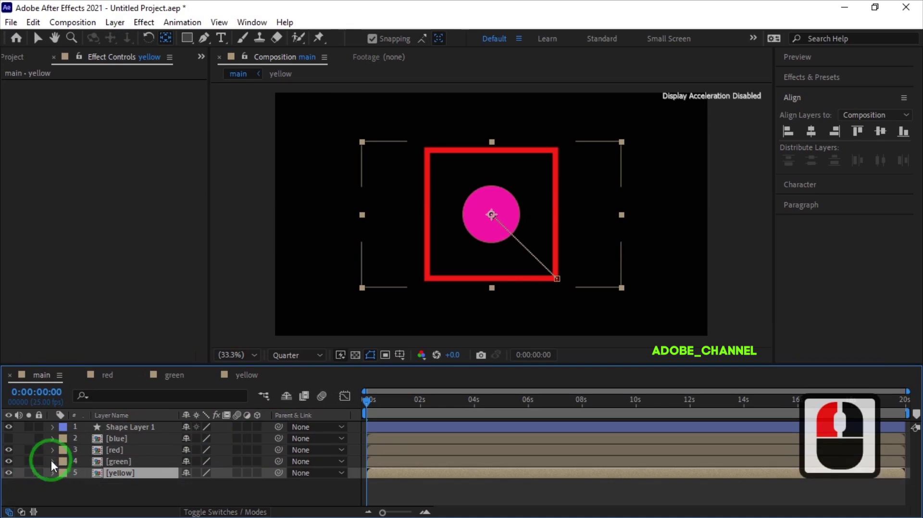
pyautogui.click(17, 65)
# Step: Duplicate the blue composition as blue 2, add it to main and jump to the 2-second mark
pyautogui.click(45, 184)
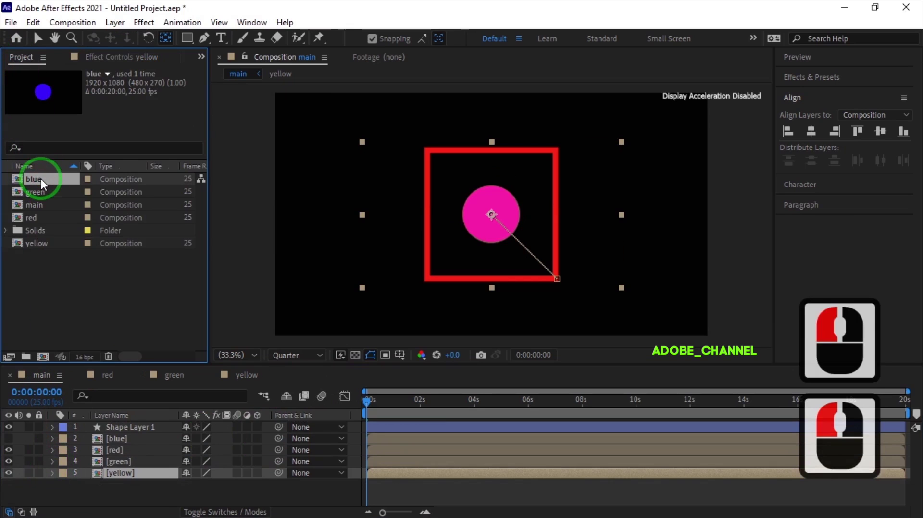
pyautogui.press('ctrl+d')
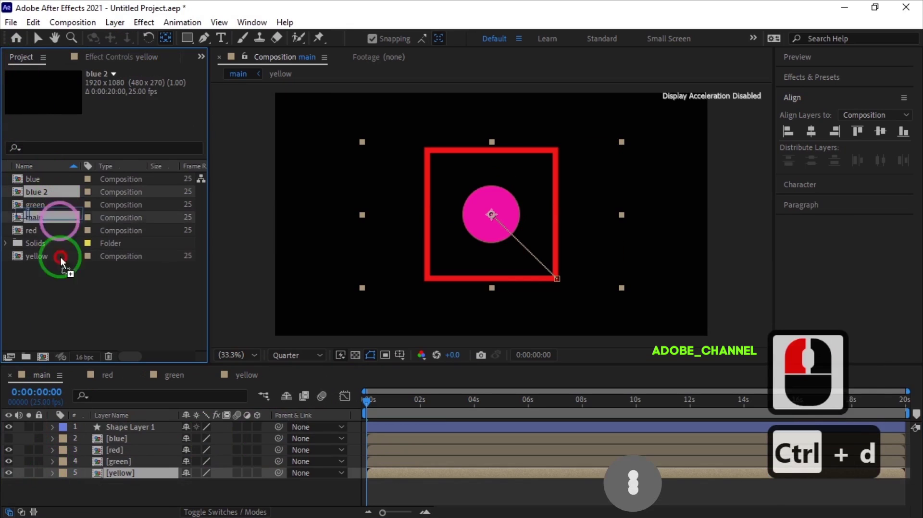
pyautogui.click(81, 490)
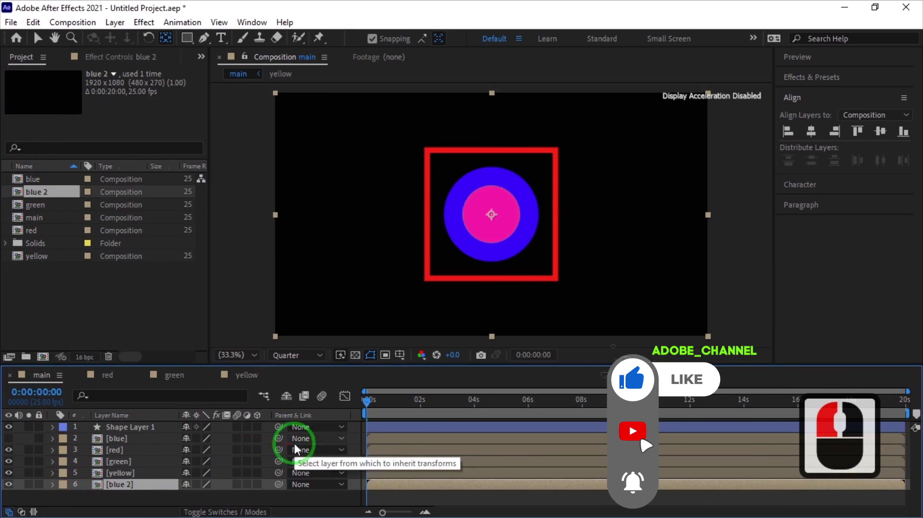
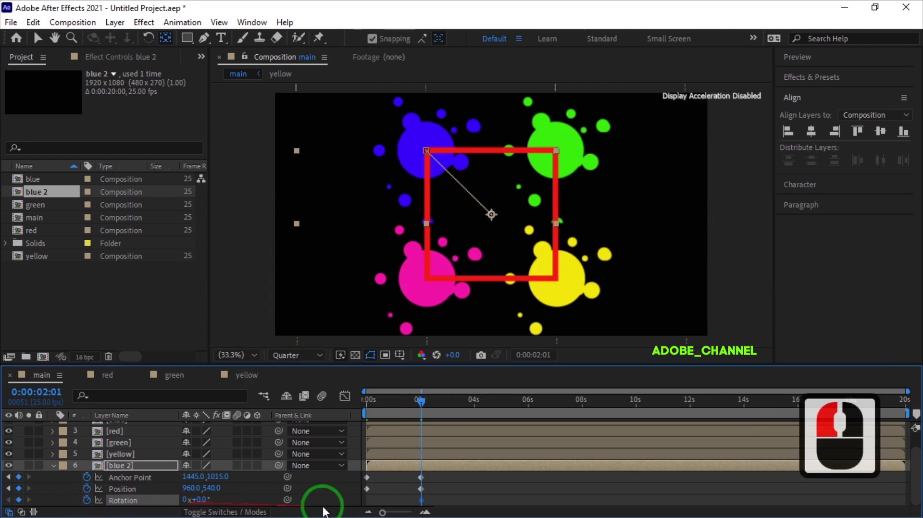
pyautogui.click(43, 395)
pyautogui.write('20')
pyautogui.press('Return')
pyautogui.press('Return')
# Step: Set blue 2's rotation amount to 3 revolutions and preview the spinning balls around 4 seconds
pyautogui.click(186, 503)
pyautogui.press('3')
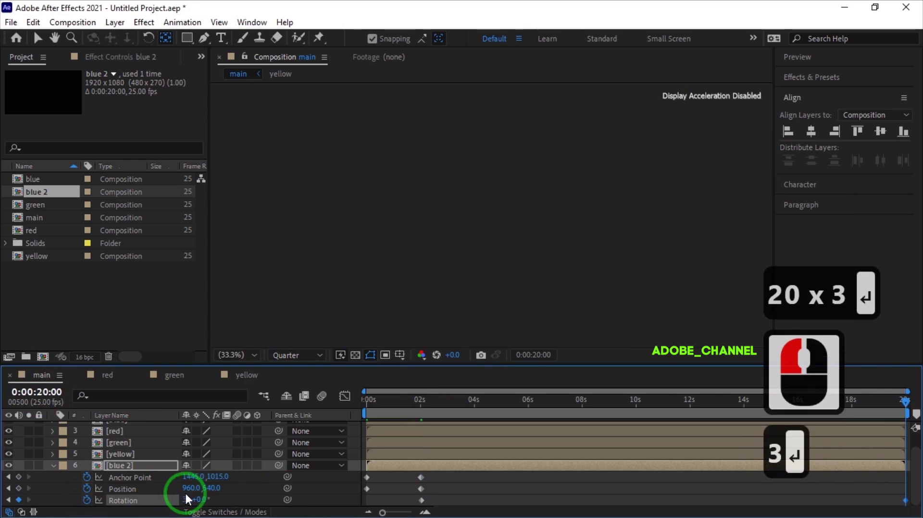
pyautogui.click(369, 404)
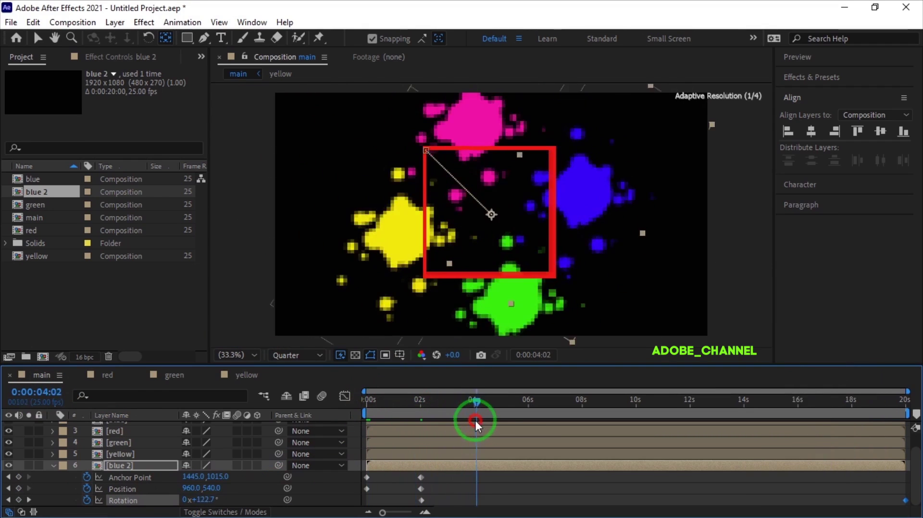
pyautogui.click(343, 426)
pyautogui.click(58, 472)
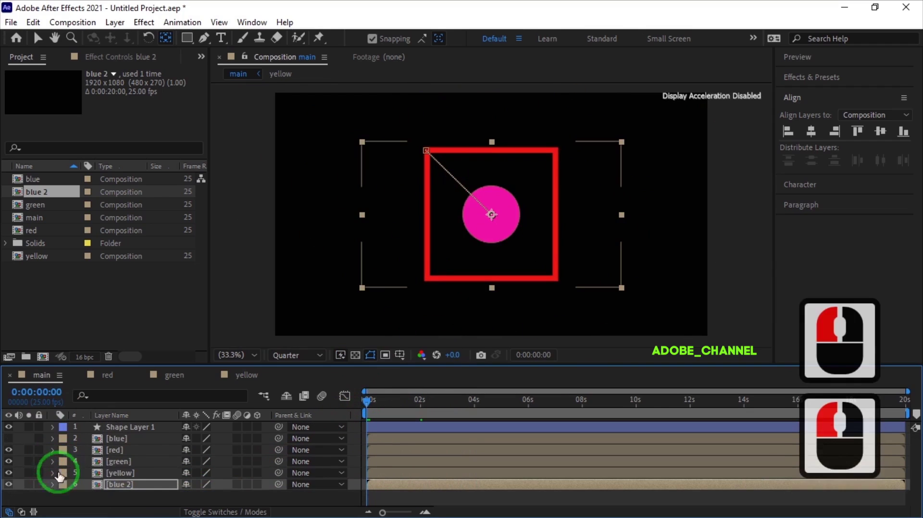
# Step: Hide Shape Layer 1 so only the ball layers show in the main composition
pyautogui.click(11, 447)
pyautogui.click(126, 430)
pyautogui.click(12, 434)
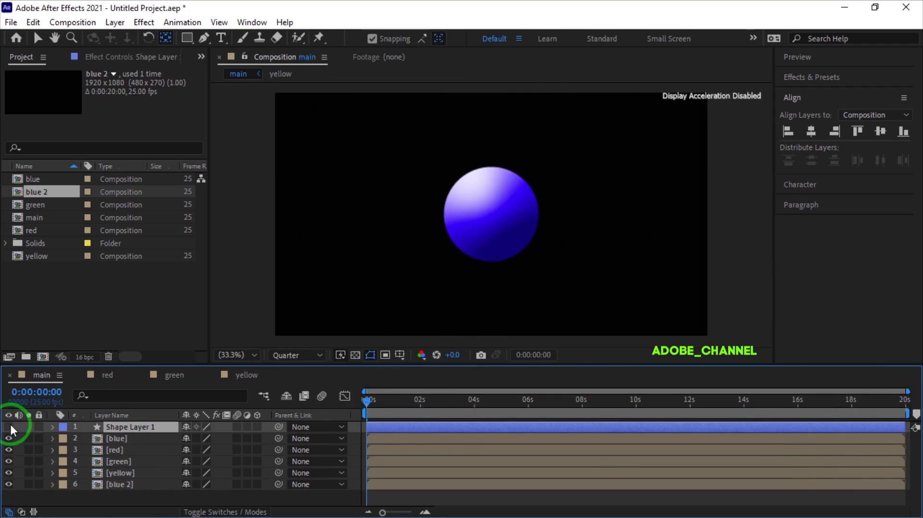
pyautogui.click(143, 439)
pyautogui.click(54, 443)
pyautogui.click(78, 467)
# Step: Copy the animated properties from one ball layer onto the other ball layers
pyautogui.click(104, 466)
pyautogui.press('ctrl+c')
pyautogui.click(136, 480)
pyautogui.press('ctrl+v')
pyautogui.click(141, 491)
pyautogui.press('ctrl+v')
pyautogui.click(144, 502)
pyautogui.press('ctrl+v')
pyautogui.click(158, 506)
pyautogui.press('ctrl+v')
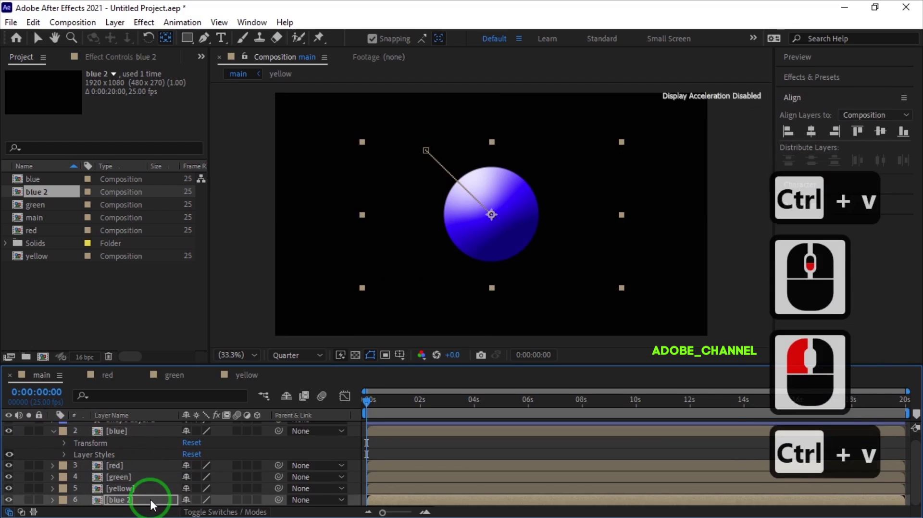
# Step: Check the green layer's transform keyframes and scrub to around two seconds to verify the motion
pyautogui.click(58, 483)
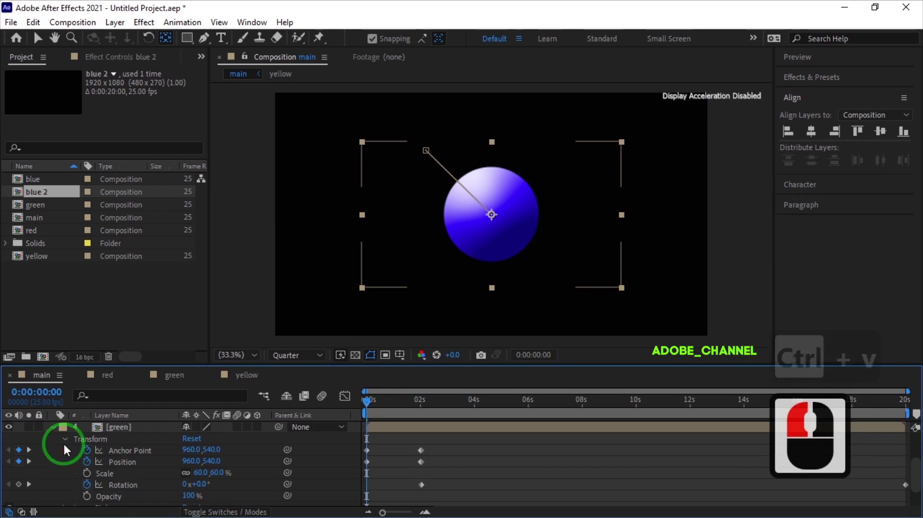
pyautogui.click(68, 443)
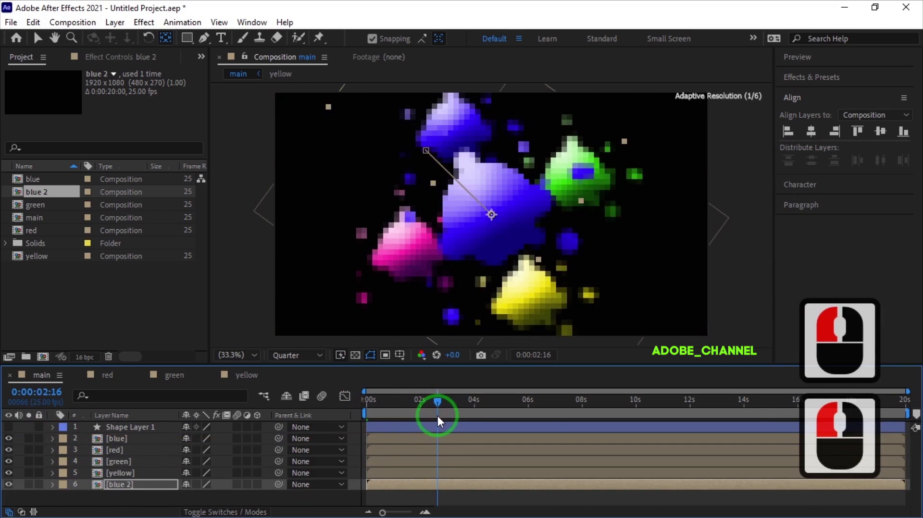
pyautogui.click(354, 413)
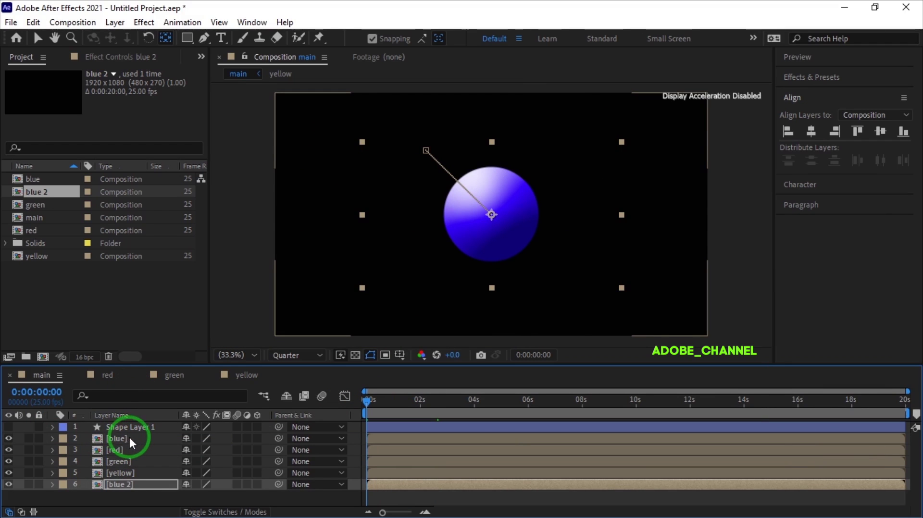
# Step: Inside the blue composition, keyframe the Fill colour and change it to green just after 2 seconds
pyautogui.doubleClick(134, 444)
pyautogui.click(126, 432)
pyautogui.click(142, 67)
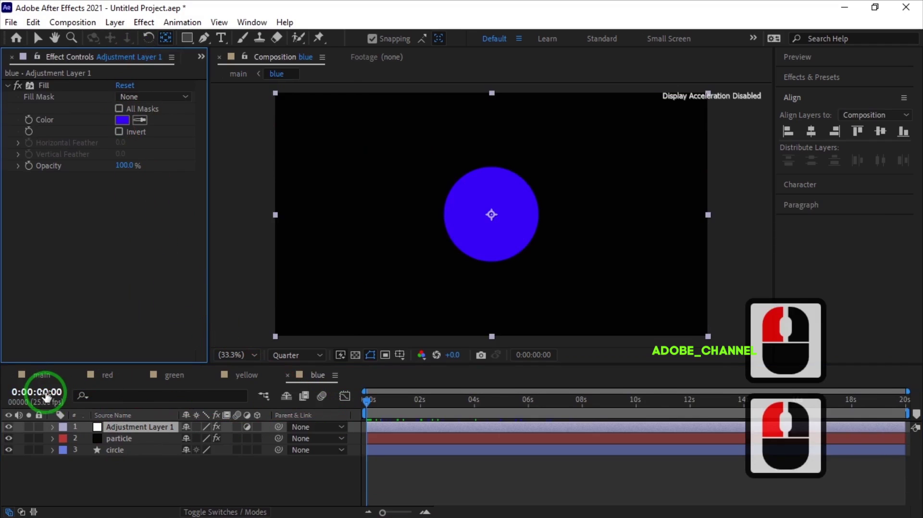
pyautogui.click(49, 394)
pyautogui.write('201')
pyautogui.press('Return')
pyautogui.write('201')
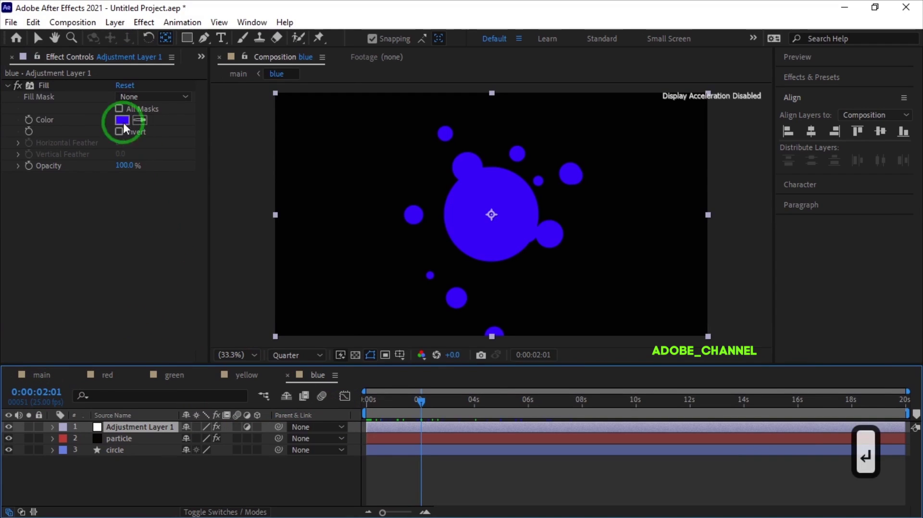
pyautogui.click(31, 128)
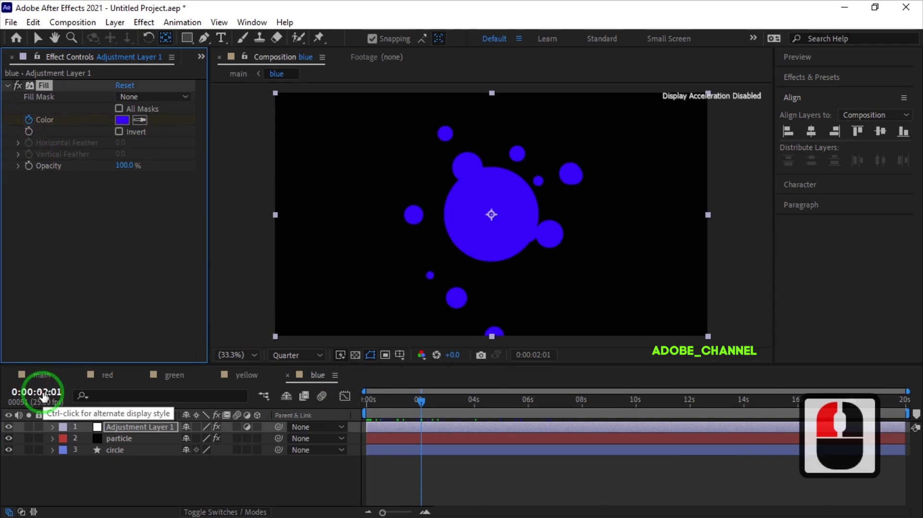
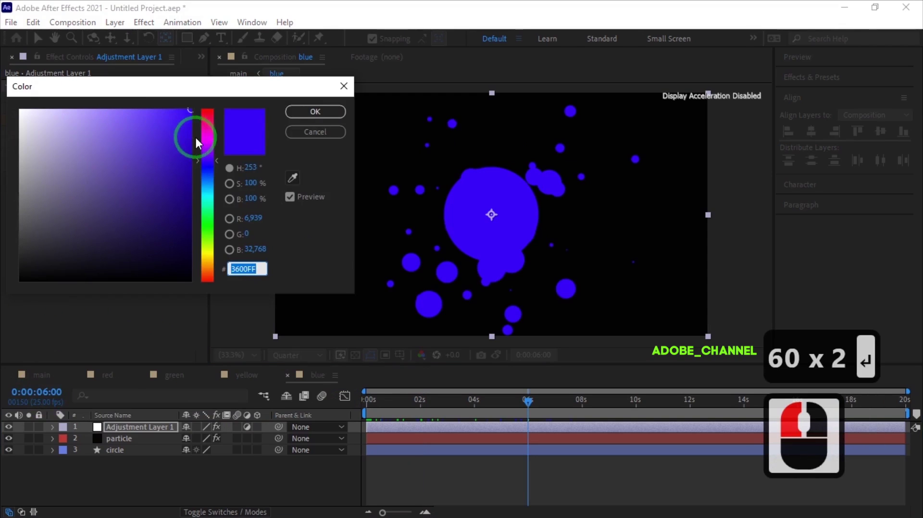
pyautogui.click(208, 227)
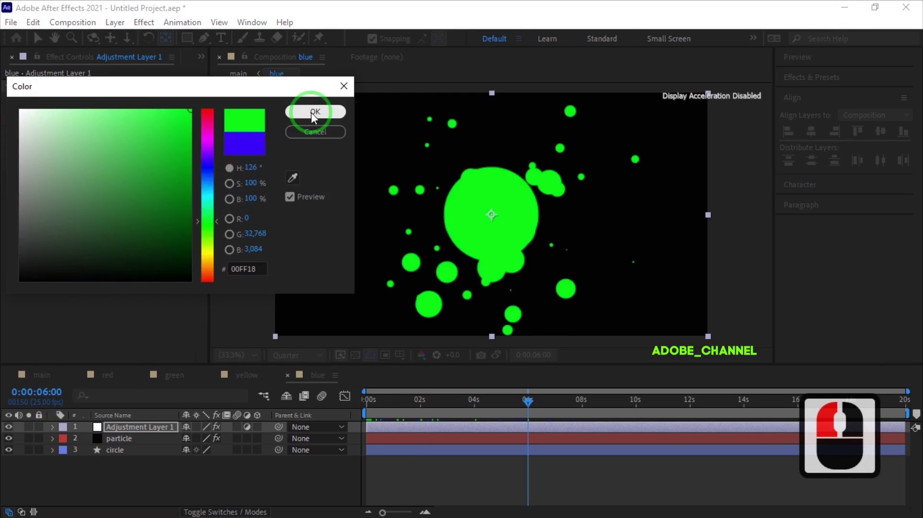
pyautogui.click(314, 116)
# Step: Add further Fill colour keyframes with new hues at the 10-second and 14-second marks
pyautogui.press('u')
pyautogui.click(47, 393)
pyautogui.write('10')
pyautogui.press('Return')
pyautogui.click(130, 127)
pyautogui.click(213, 131)
pyautogui.click(320, 115)
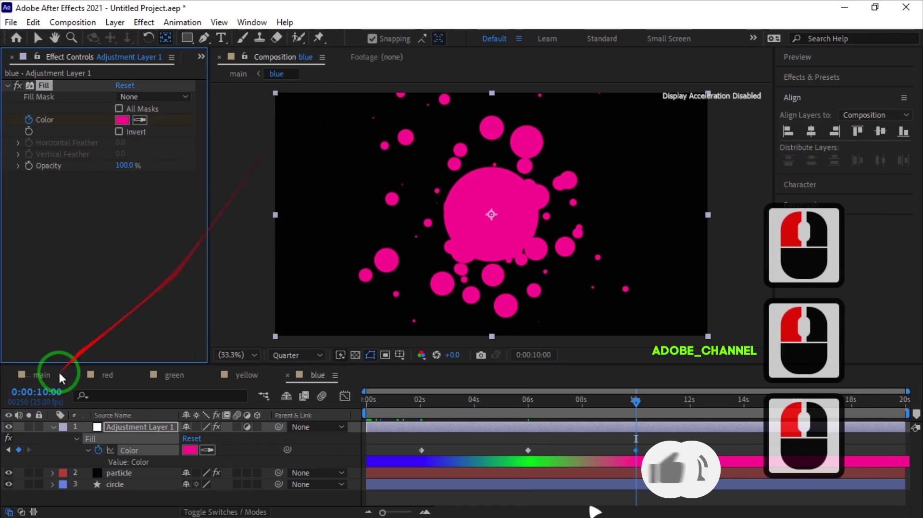
pyautogui.write('140')
pyautogui.press('Return')
pyautogui.click(127, 126)
pyautogui.click(210, 258)
pyautogui.click(317, 118)
# Step: Set the Fill colour to cyan at 18 seconds, remove a stray keyframe and return to main
pyautogui.click(51, 392)
pyautogui.write('180')
pyautogui.press('Return')
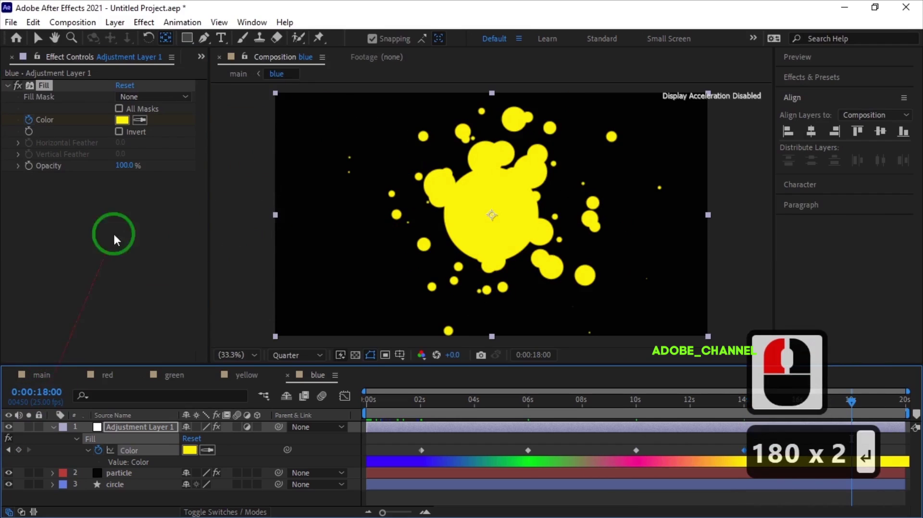
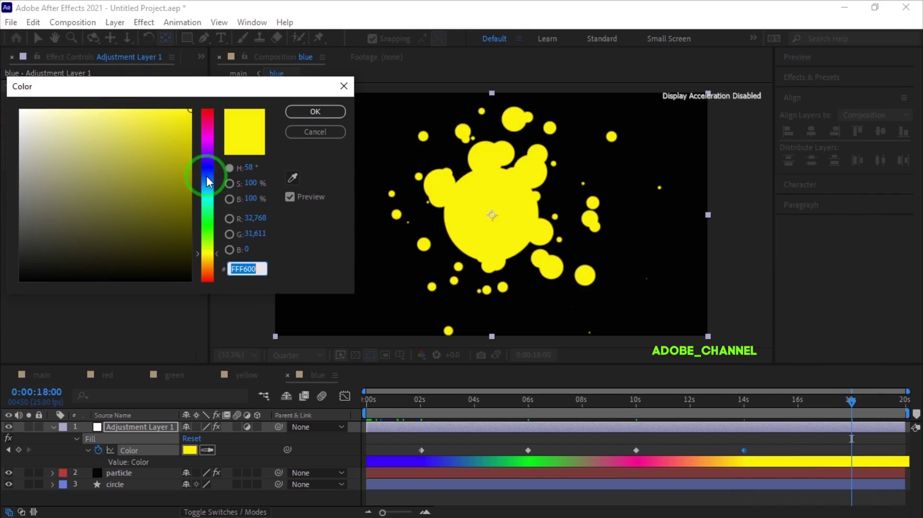
pyautogui.click(211, 200)
pyautogui.click(322, 116)
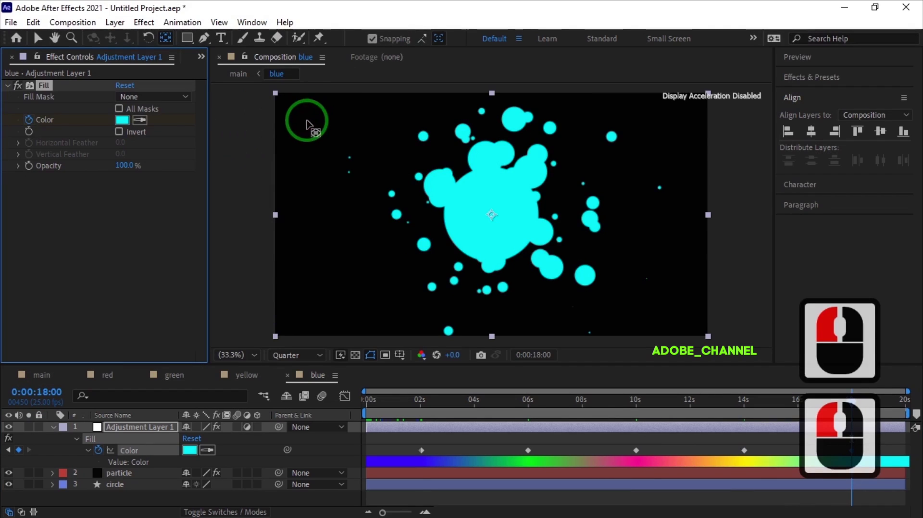
pyautogui.click(55, 434)
pyautogui.click(286, 404)
pyautogui.click(47, 390)
pyautogui.press('Delete')
pyautogui.click(140, 434)
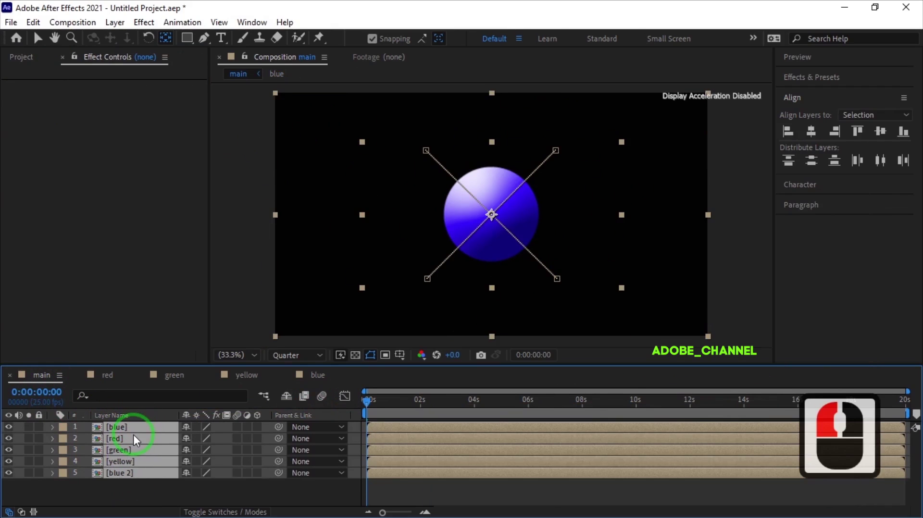
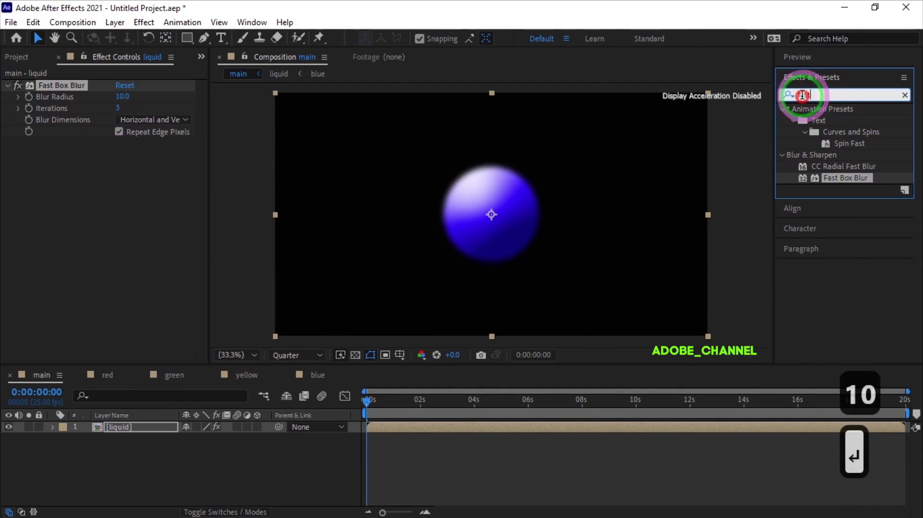
# Step: Apply Simple Choker to the liquid layer and set Choke Matte to 50
pyautogui.click(797, 100)
pyautogui.write('simple')
pyautogui.click(839, 145)
pyautogui.click(850, 147)
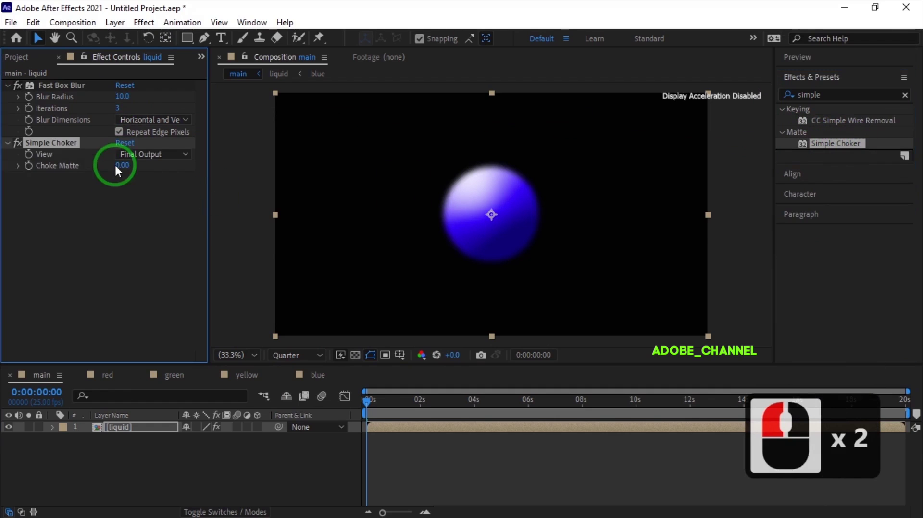
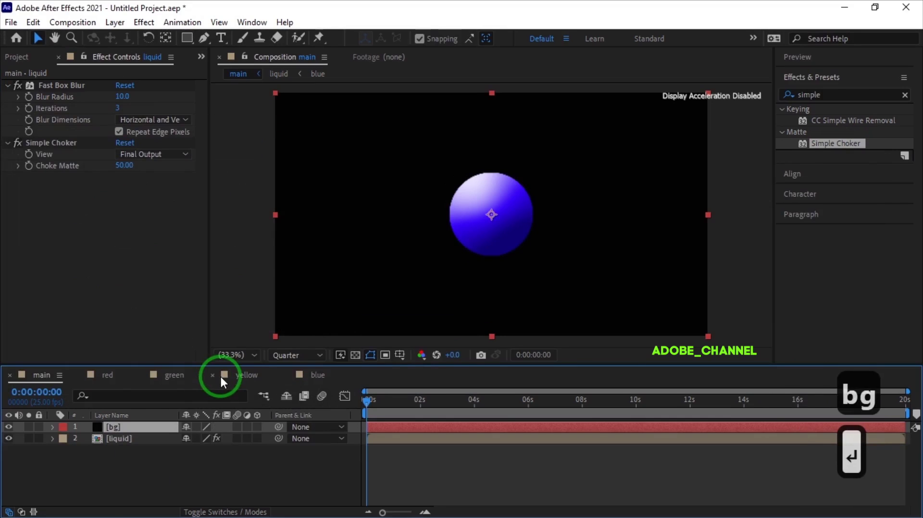
# Step: Apply Gradient Ramp to the bg solid and start changing its end colour
pyautogui.click(792, 103)
pyautogui.write('ramp')
pyautogui.doubleClick(847, 122)
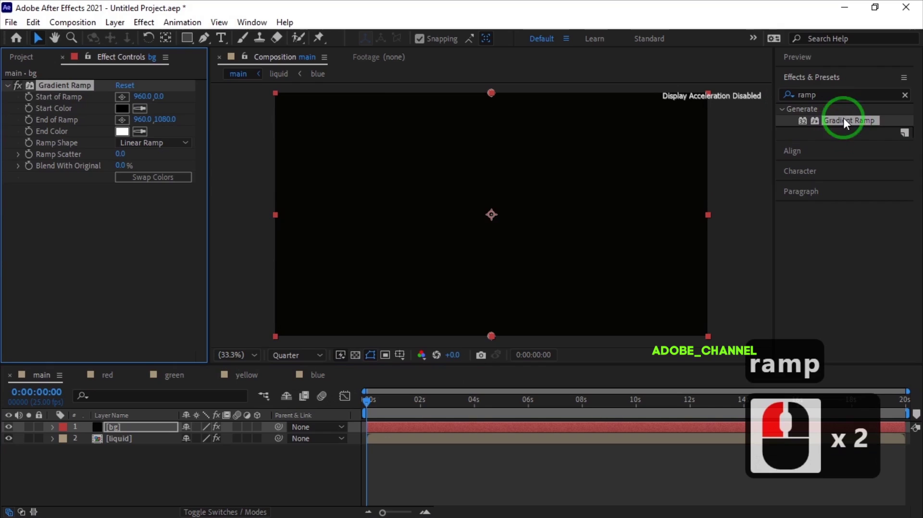
pyautogui.click(128, 135)
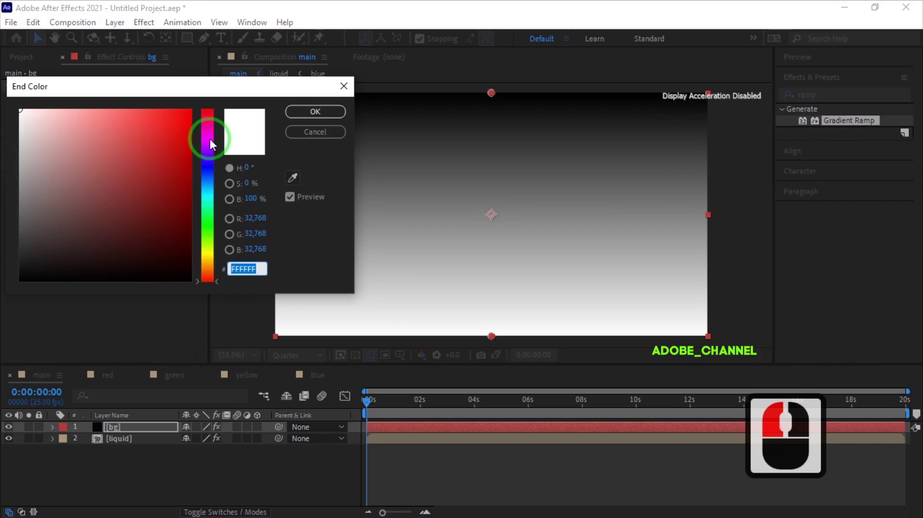
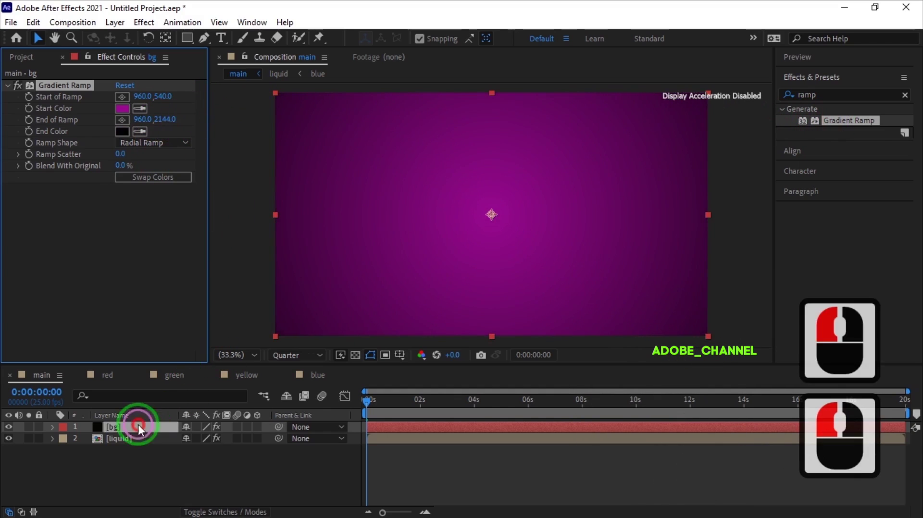
pyautogui.click(125, 460)
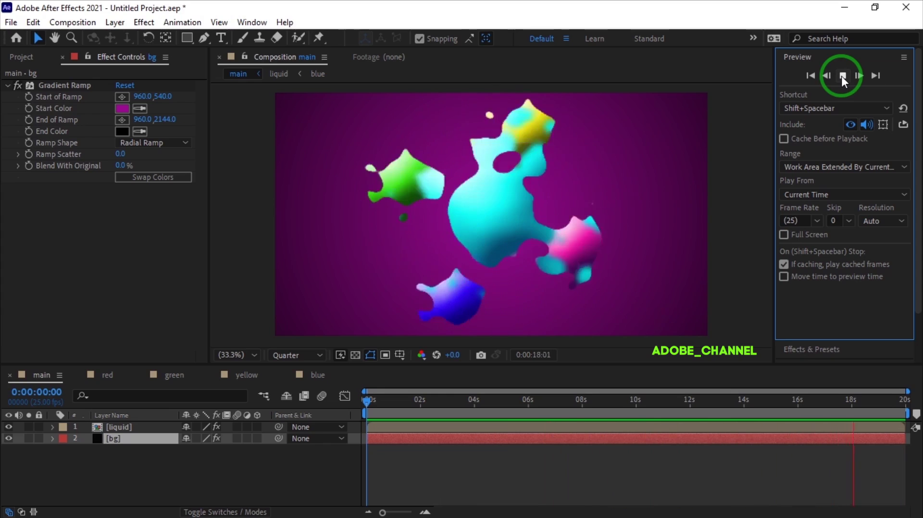
pyautogui.click(846, 80)
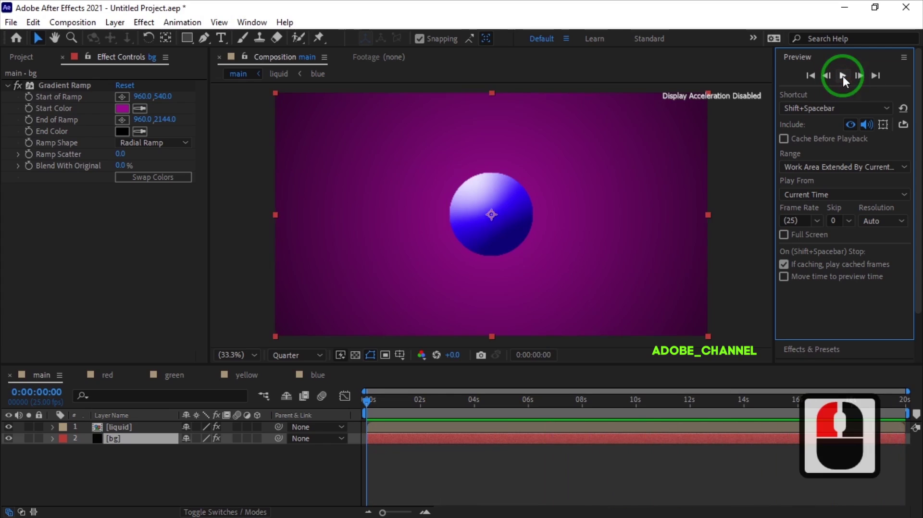